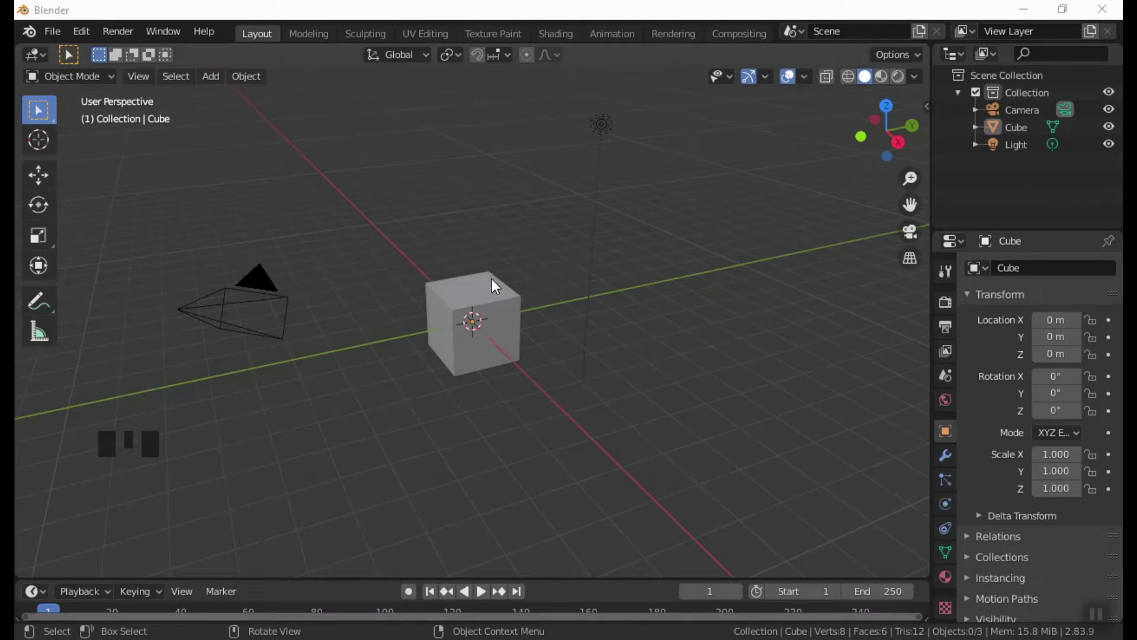
Step: Delete the default cube, add a plane stretched to about 4 along Y, and view it from the right
{"action": "left_click", "coordinate": [504, 320]}
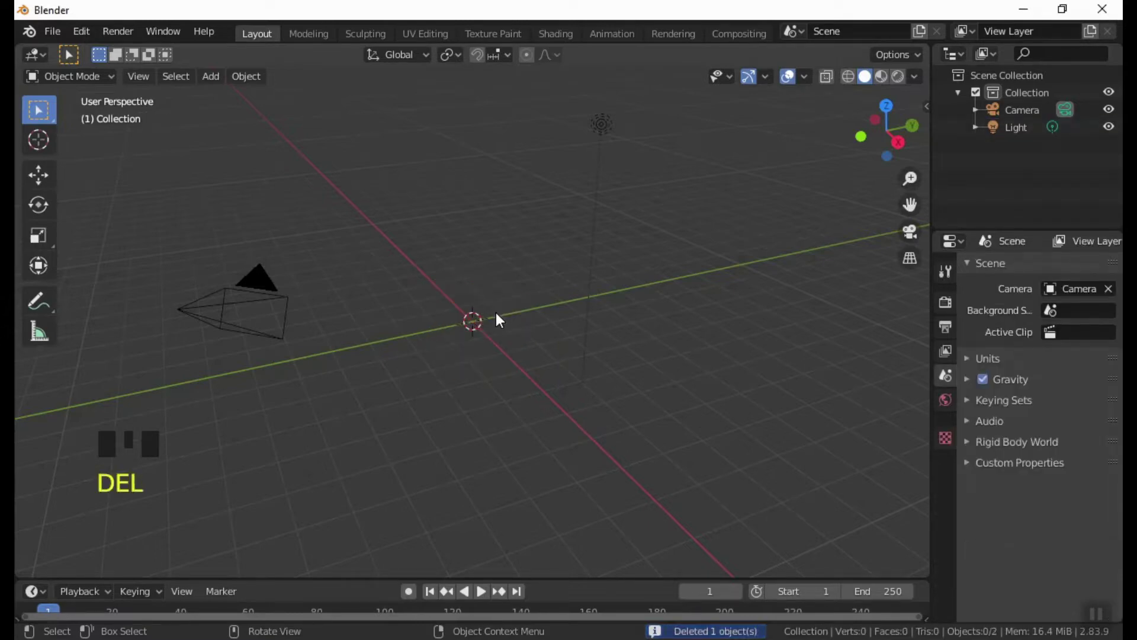
{"action": "left_click_drag", "start_coordinate": [220, 86], "coordinate": [511, 362]}
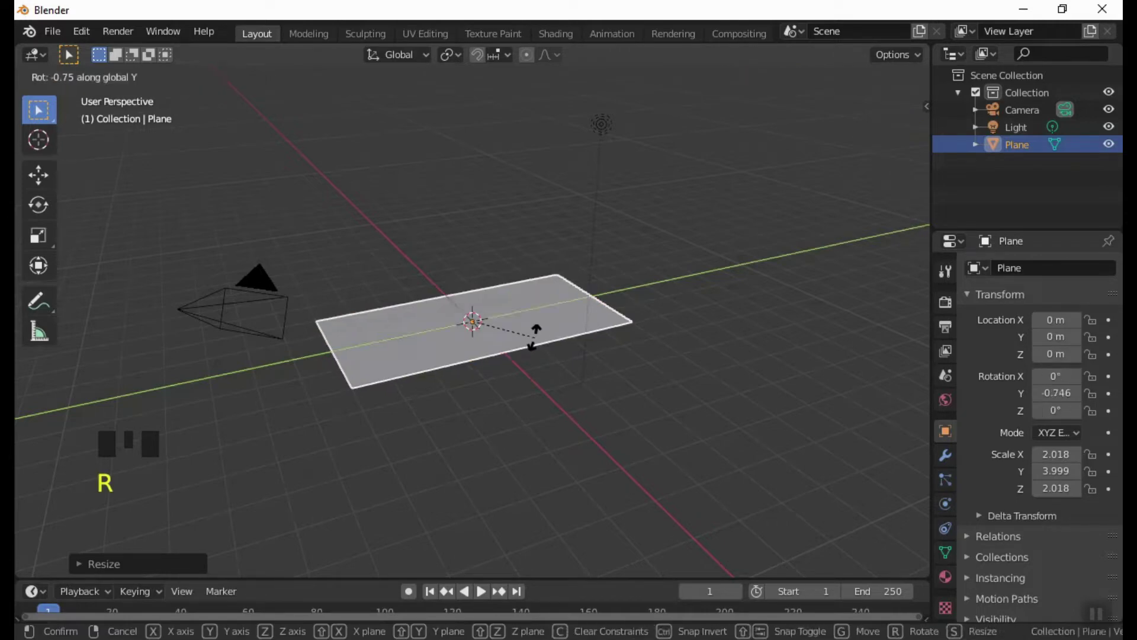
{"action": "key", "text": "KP_9"}
{"action": "key", "text": "KP_3"}
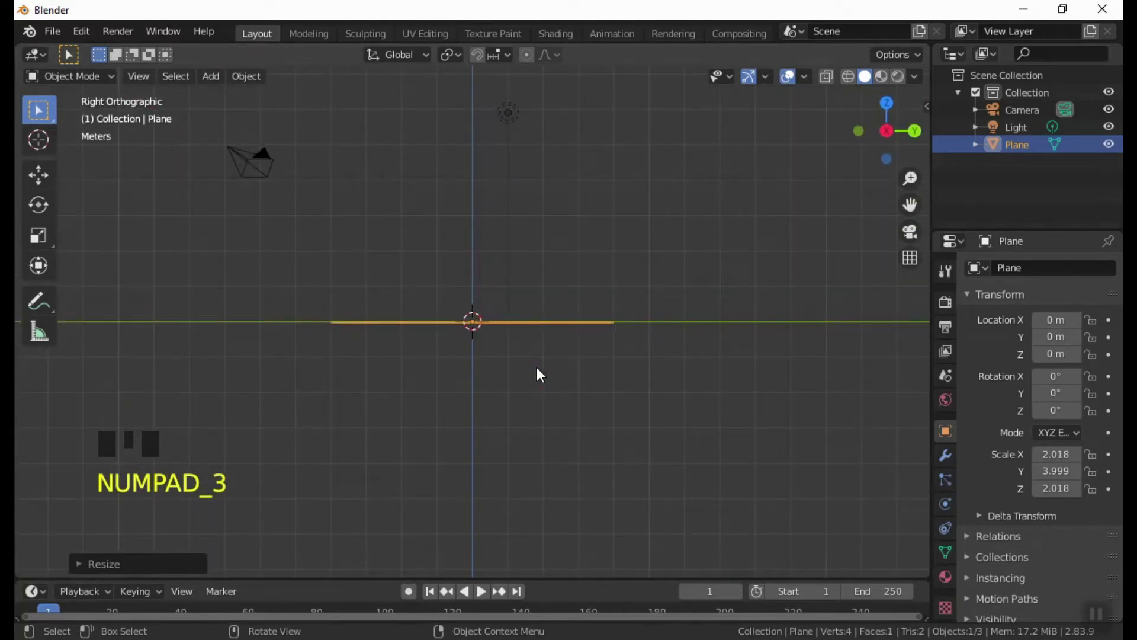
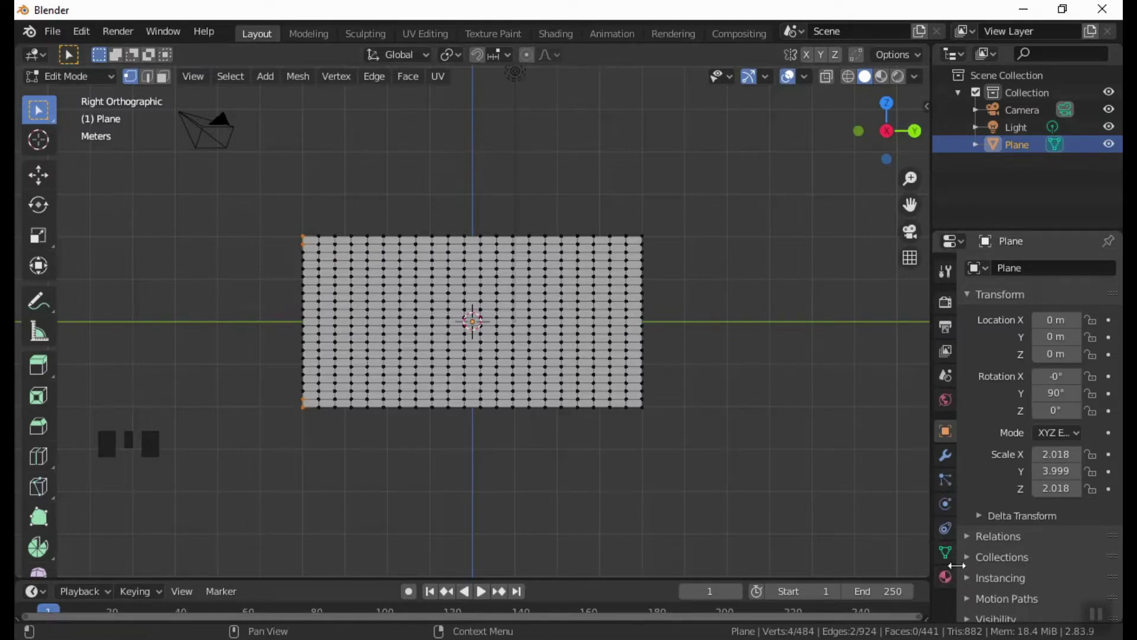
Step: Rotate the plane 90° on Y, subdivide it, and create the vertex group TALI PENGIKAT in its mesh data
{"action": "left_click", "coordinate": [954, 561]}
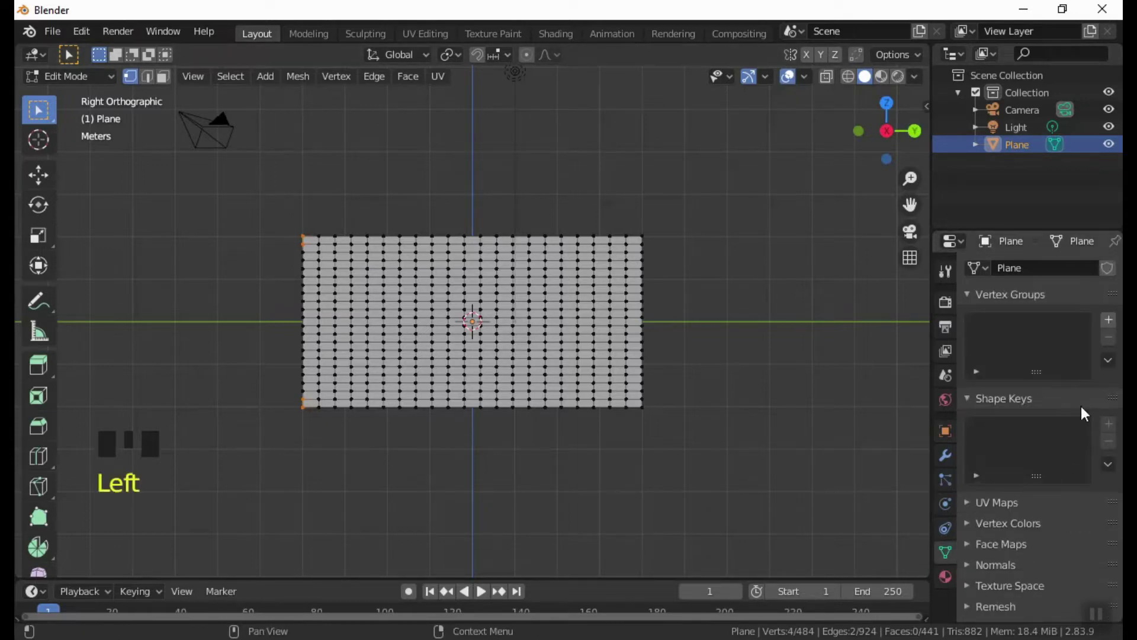
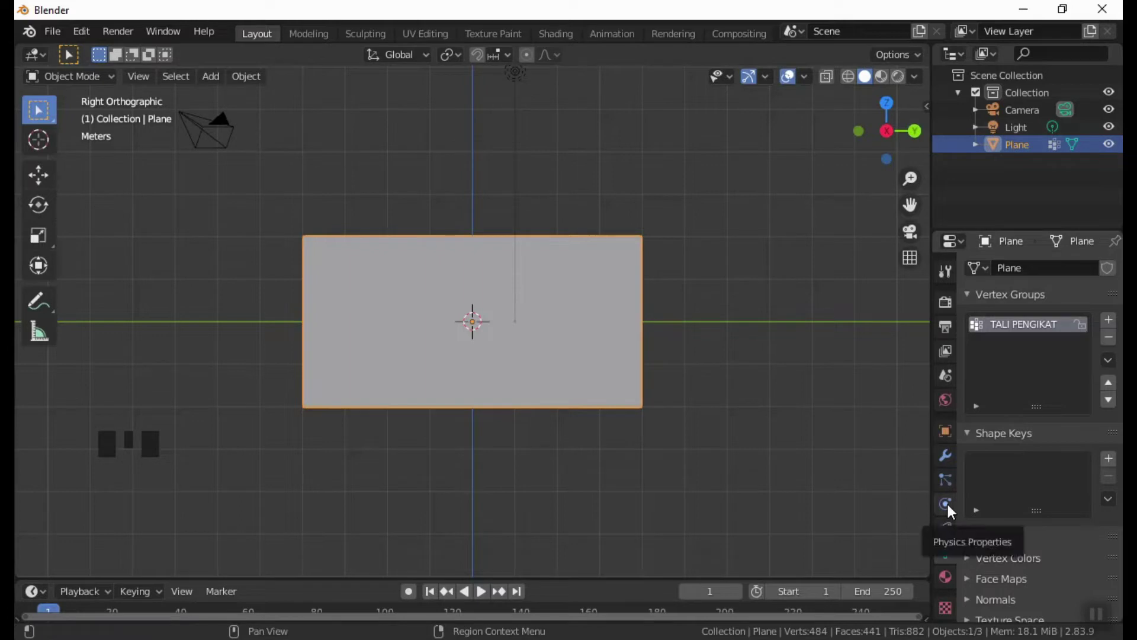
Step: Add Cloth physics to the plane pinned to TALI PENGIKAT, with collision quality 5 and self collisions on
{"action": "left_click", "coordinate": [953, 509]}
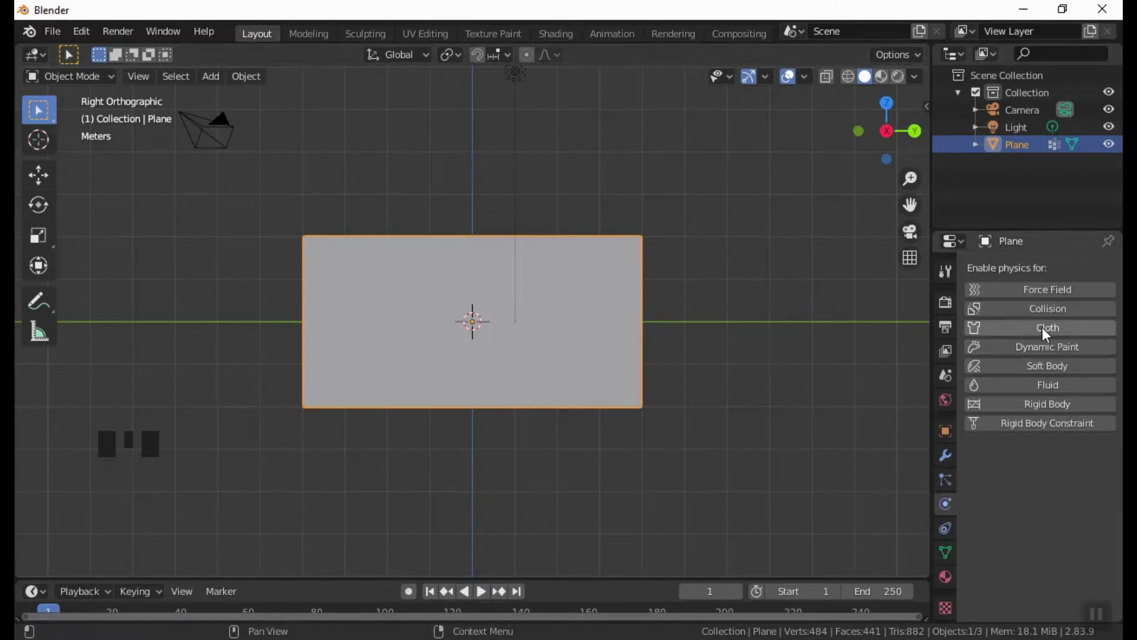
{"action": "left_click_drag", "start_coordinate": [1048, 329], "coordinate": [1063, 440]}
{"action": "scroll", "scroll_direction": "down", "scroll_amount": 3}
{"action": "scroll", "scroll_direction": "down", "scroll_amount": 3}
{"action": "scroll", "scroll_direction": "down", "scroll_amount": 3}
{"action": "left_click_drag", "start_coordinate": [1009, 560], "coordinate": [980, 413]}
{"action": "scroll", "scroll_direction": "down", "scroll_amount": 3}
{"action": "scroll", "scroll_direction": "down", "scroll_amount": 3}
{"action": "left_click_drag", "start_coordinate": [1024, 581], "coordinate": [1075, 537]}
{"action": "scroll", "scroll_direction": "down", "scroll_amount": 3}
{"action": "scroll", "scroll_direction": "down", "scroll_amount": 3}
{"action": "left_click", "coordinate": [1005, 511]}
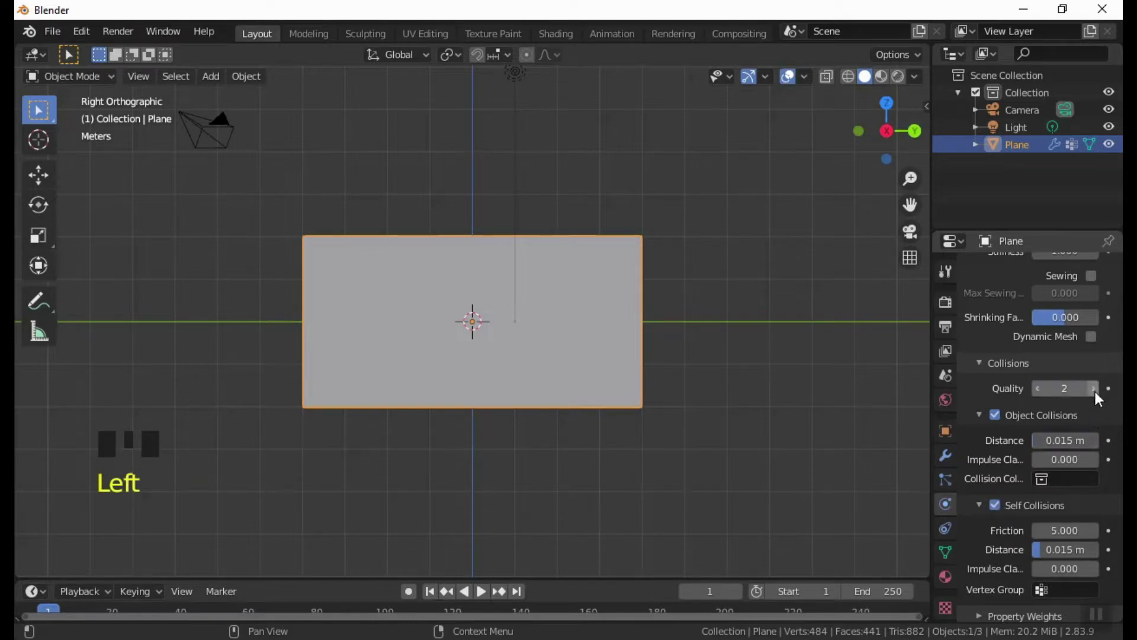
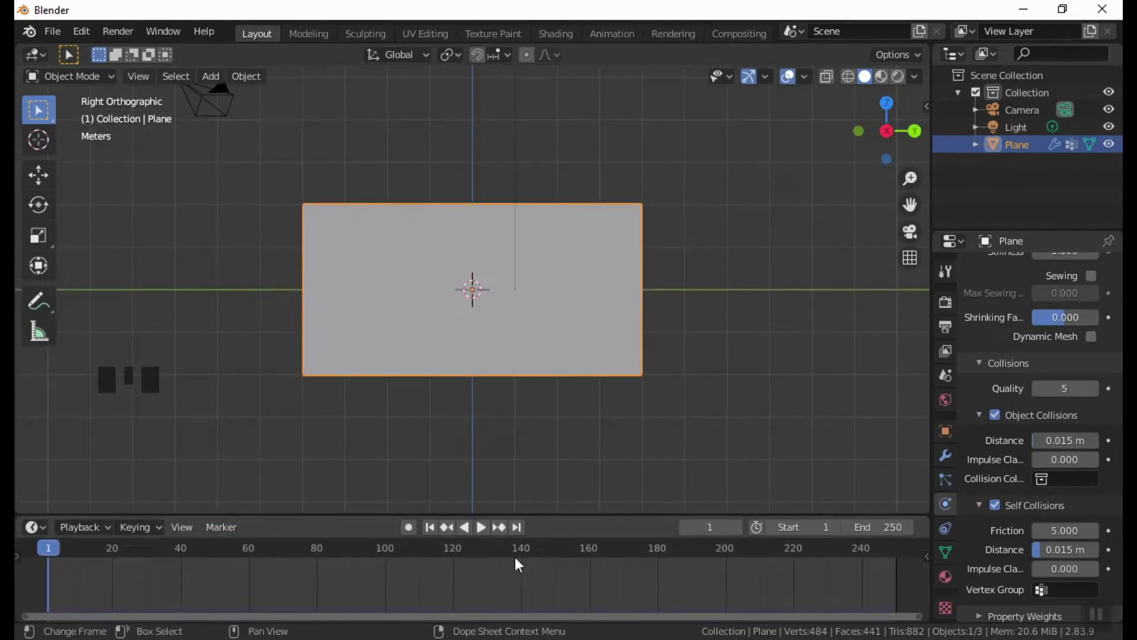
Step: Play the timeline to watch the cloth plane drop and swing from its pinned edge
{"action": "left_click_drag", "start_coordinate": [488, 536], "coordinate": [595, 310]}
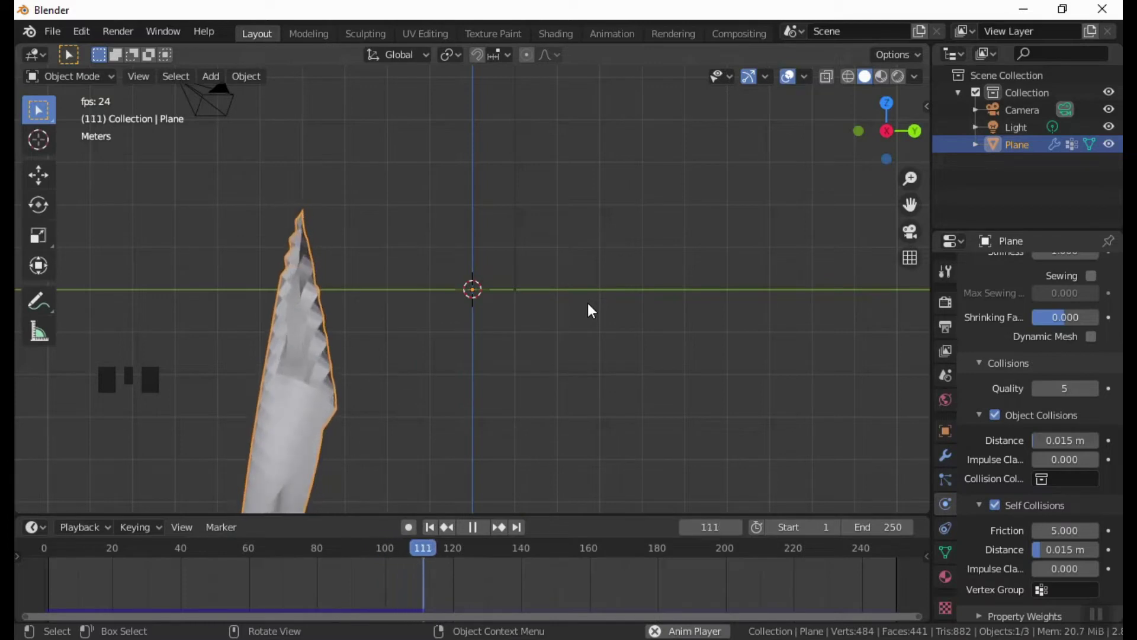
{"action": "scroll", "scroll_direction": "down", "scroll_amount": 3}
{"action": "scroll", "scroll_direction": "down", "scroll_amount": 3}
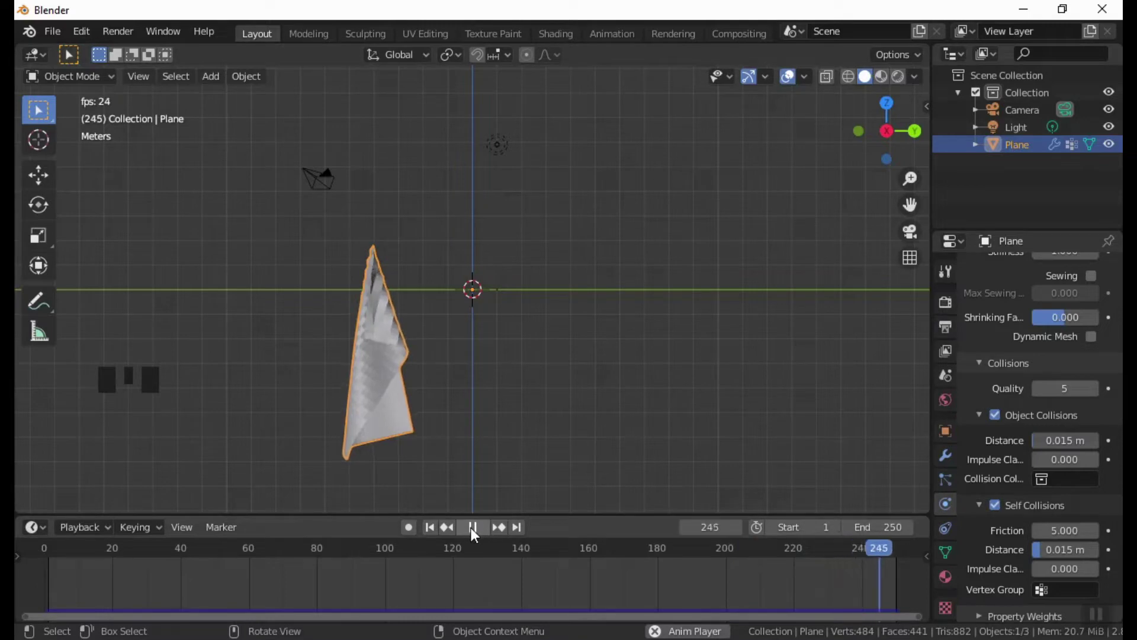
Step: Add a Wind force field, place it left of the plane and rotate it 90° to face the plane
{"action": "left_click_drag", "start_coordinate": [476, 532], "coordinate": [371, 404]}
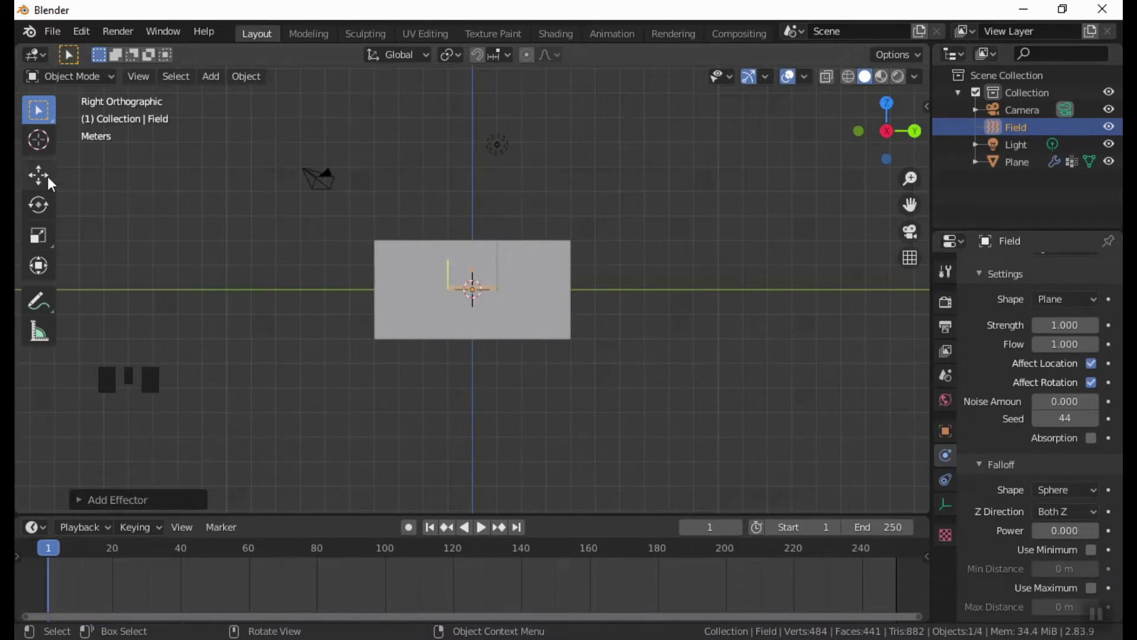
{"action": "left_click_drag", "start_coordinate": [51, 180], "coordinate": [550, 295]}
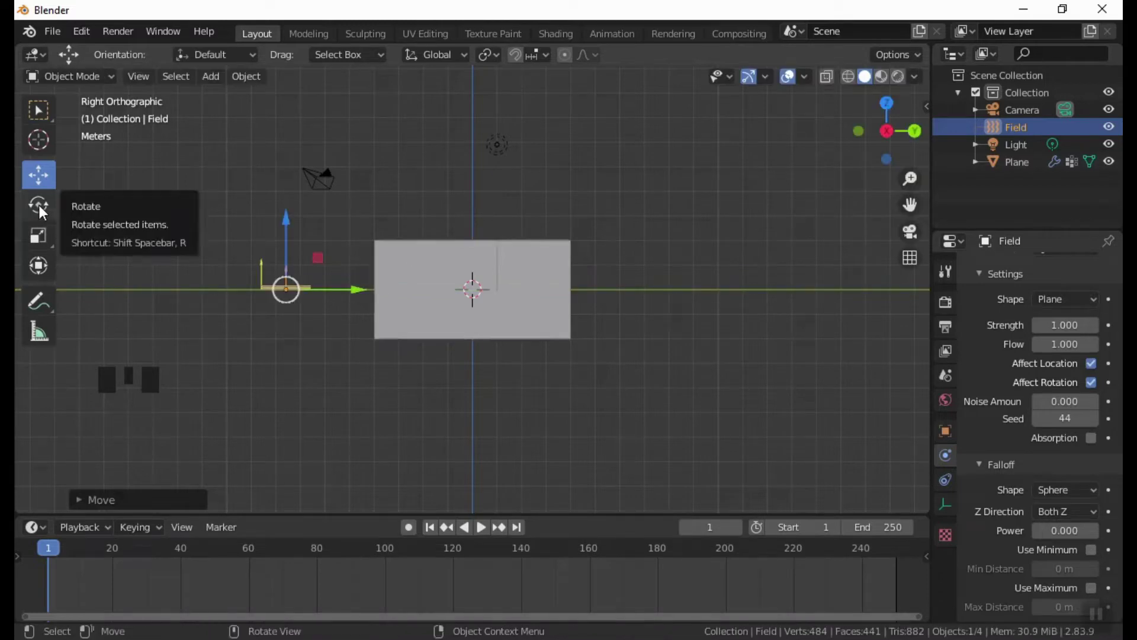
{"action": "left_click_drag", "start_coordinate": [45, 212], "coordinate": [318, 240]}
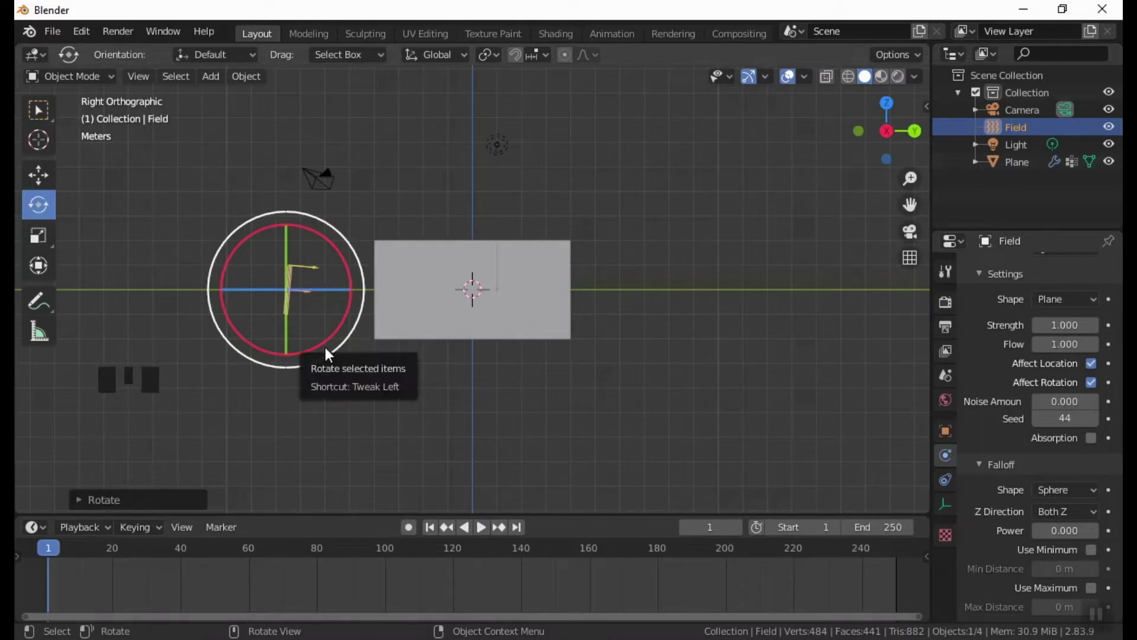
Step: Set the wind strength to 1000 and play the simulation to see the cloth billow sideways
{"action": "scroll", "scroll_direction": "up", "scroll_amount": 3}
{"action": "scroll", "scroll_direction": "up", "scroll_amount": 3}
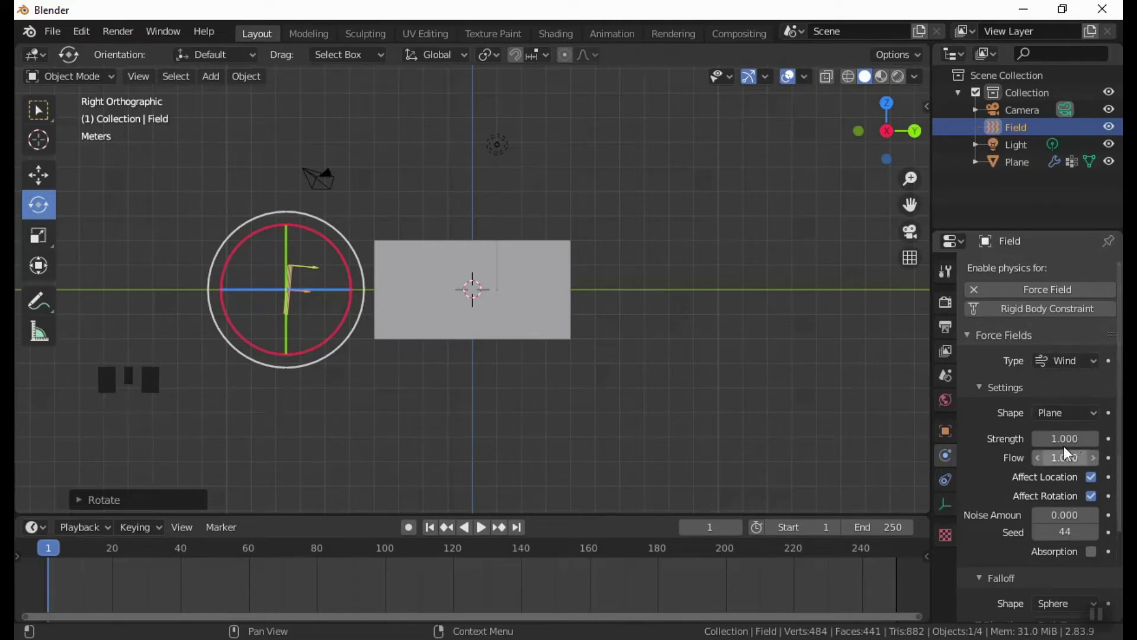
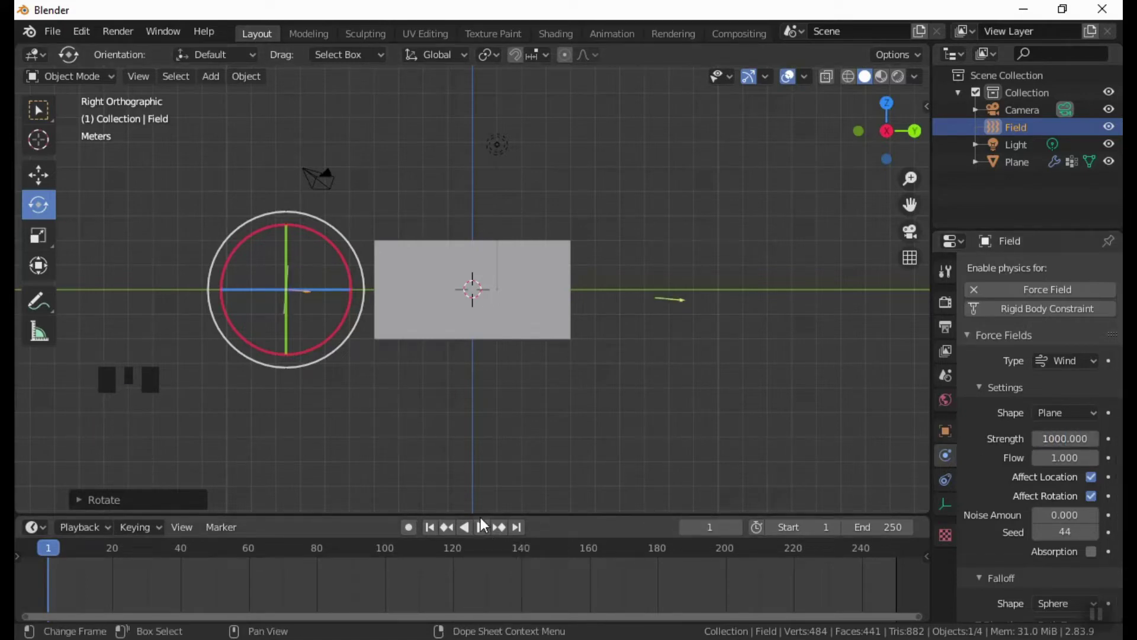
{"action": "left_click_drag", "start_coordinate": [488, 536], "coordinate": [612, 441]}
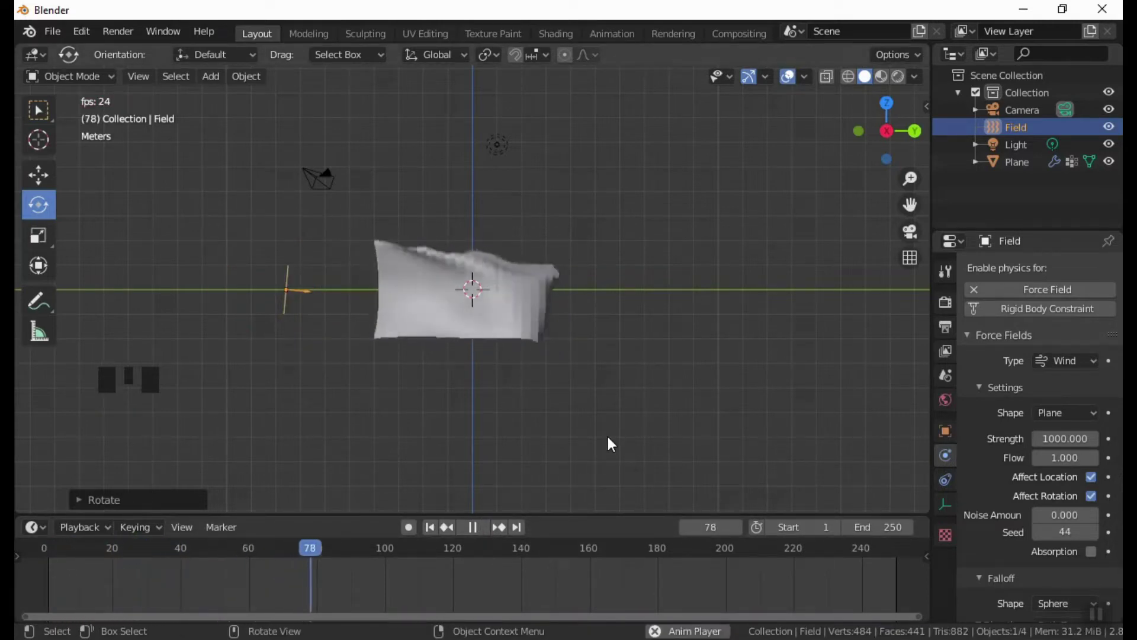
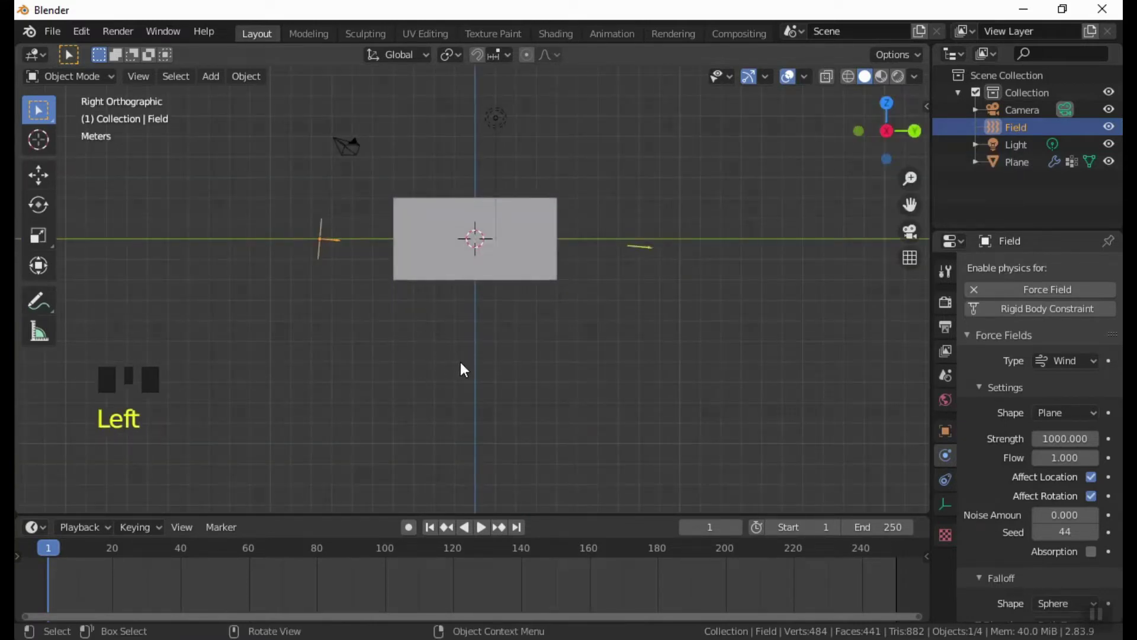
Step: Add a cylinder, shrink it thin and stretch it along Z into a tall pole, then lower it
{"action": "key", "text": "shift+a"}
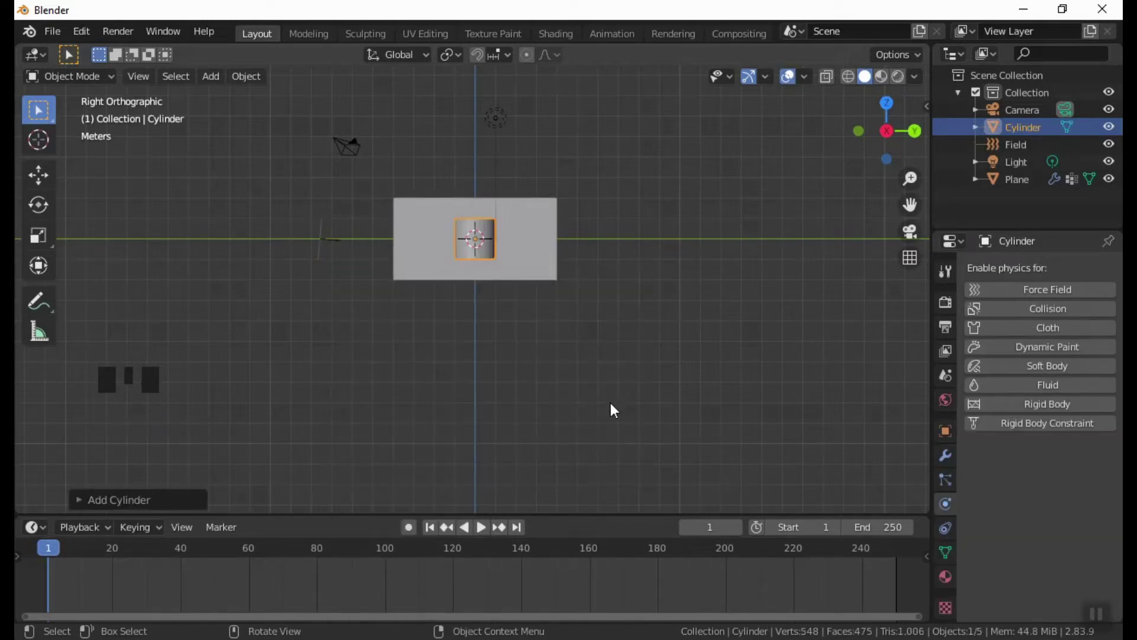
{"action": "key", "text": "s"}
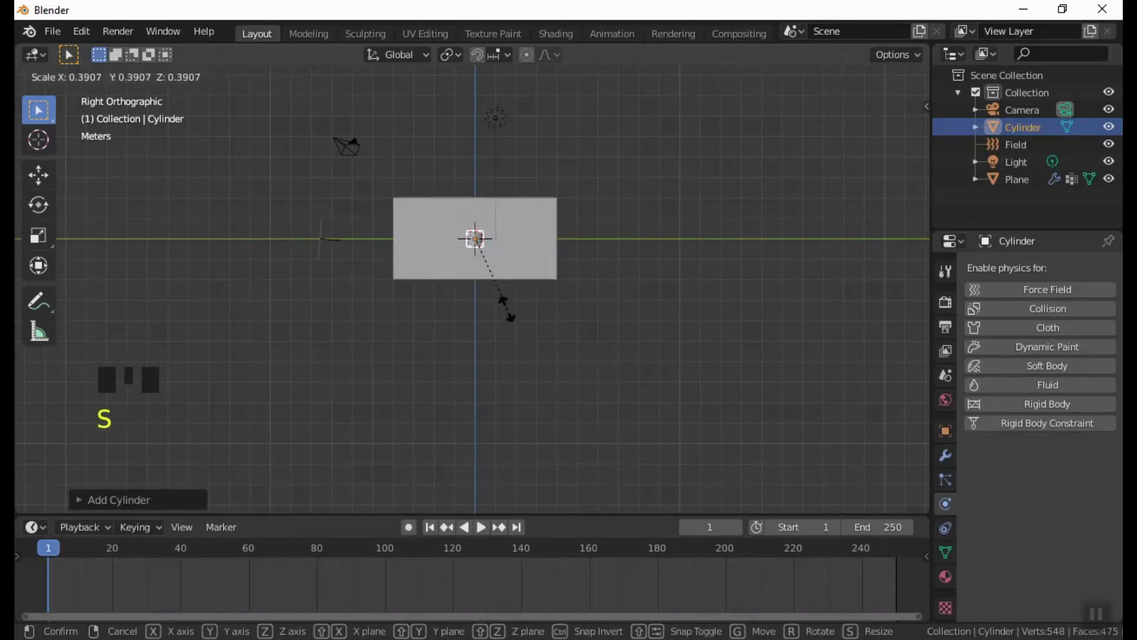
{"action": "key", "text": "s"}
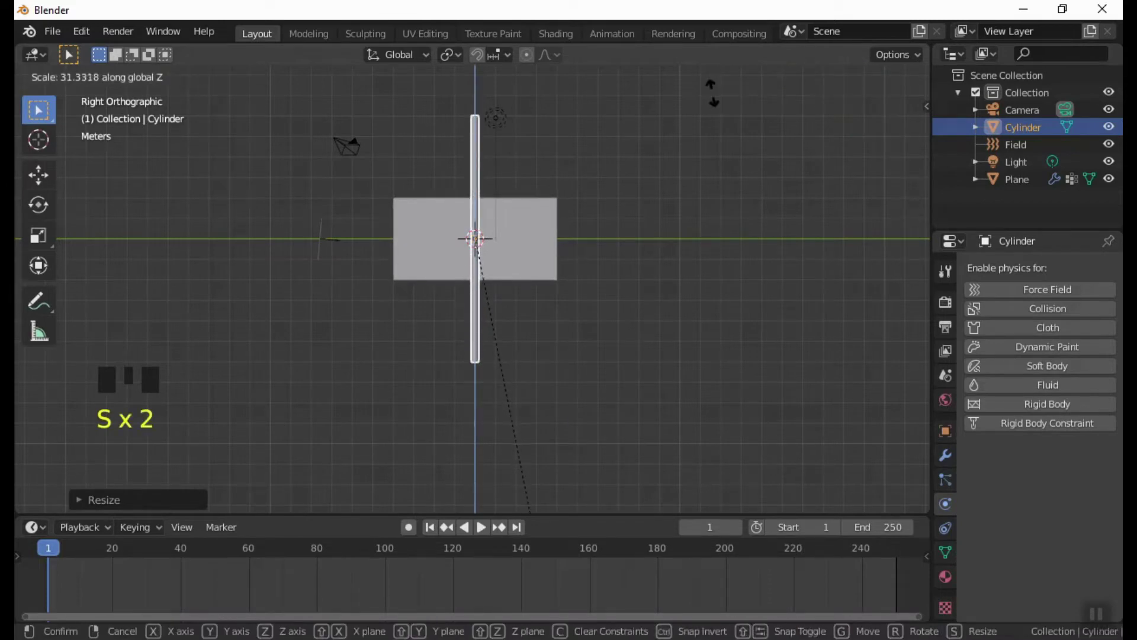
{"action": "scroll", "scroll_direction": "down", "scroll_amount": 3}
{"action": "key", "text": "s"}
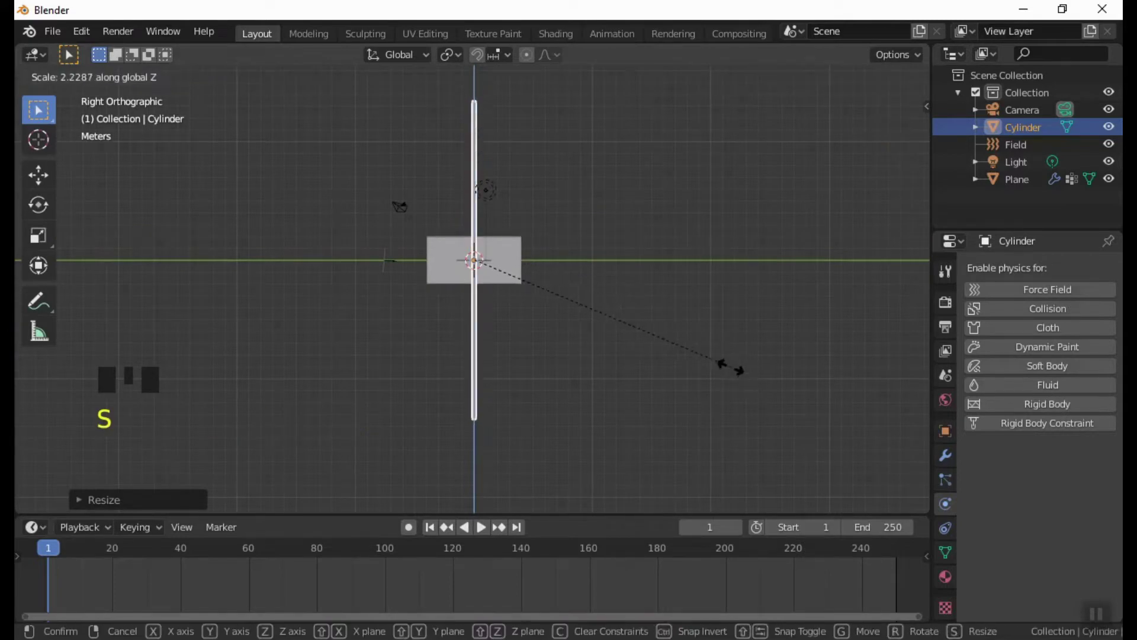
{"action": "key", "text": "s"}
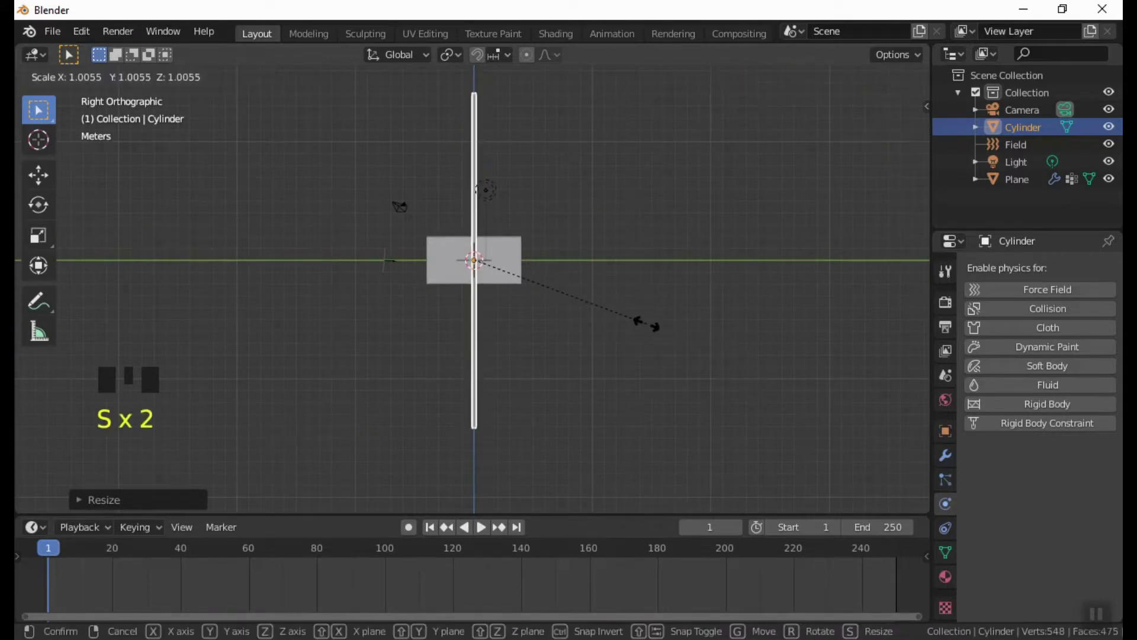
{"action": "key", "text": "g"}
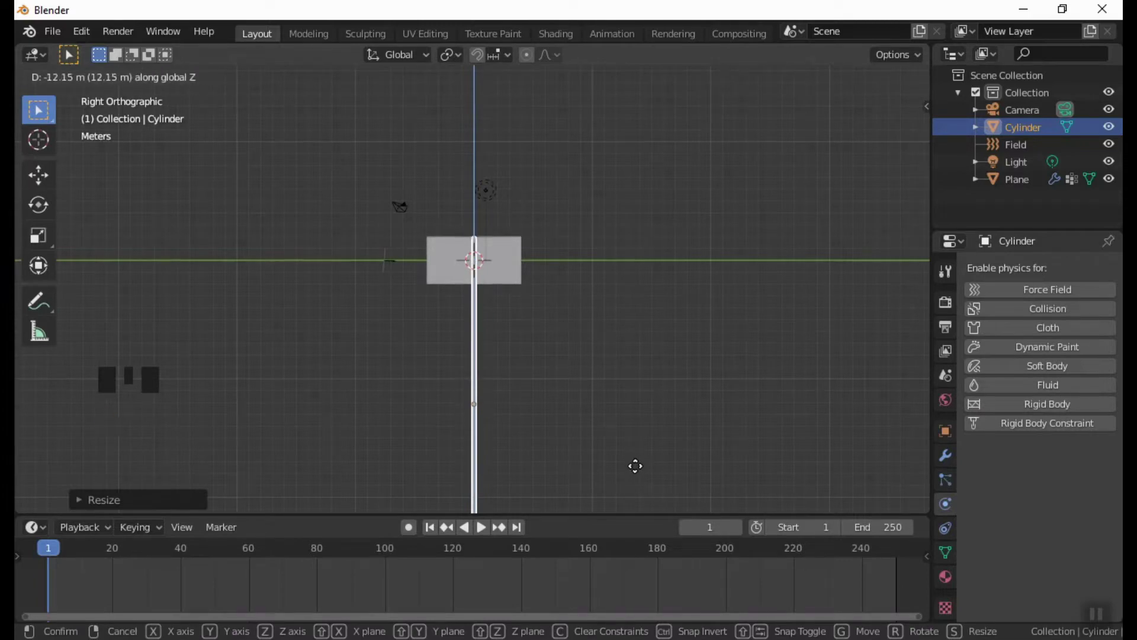
{"action": "scroll", "scroll_direction": "up", "scroll_amount": 3}
Step: Move the pole to the flag's left edge and adjust its height to end just below the flag
{"action": "key", "text": "g"}
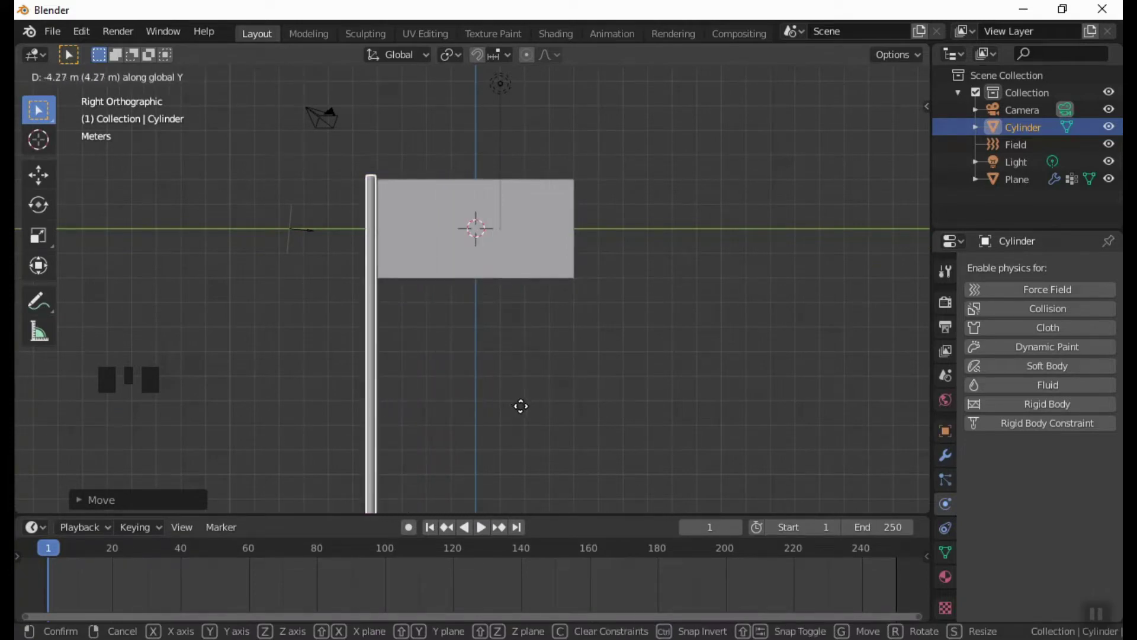
{"action": "scroll", "scroll_direction": "down", "scroll_amount": 3}
{"action": "key", "text": "s"}
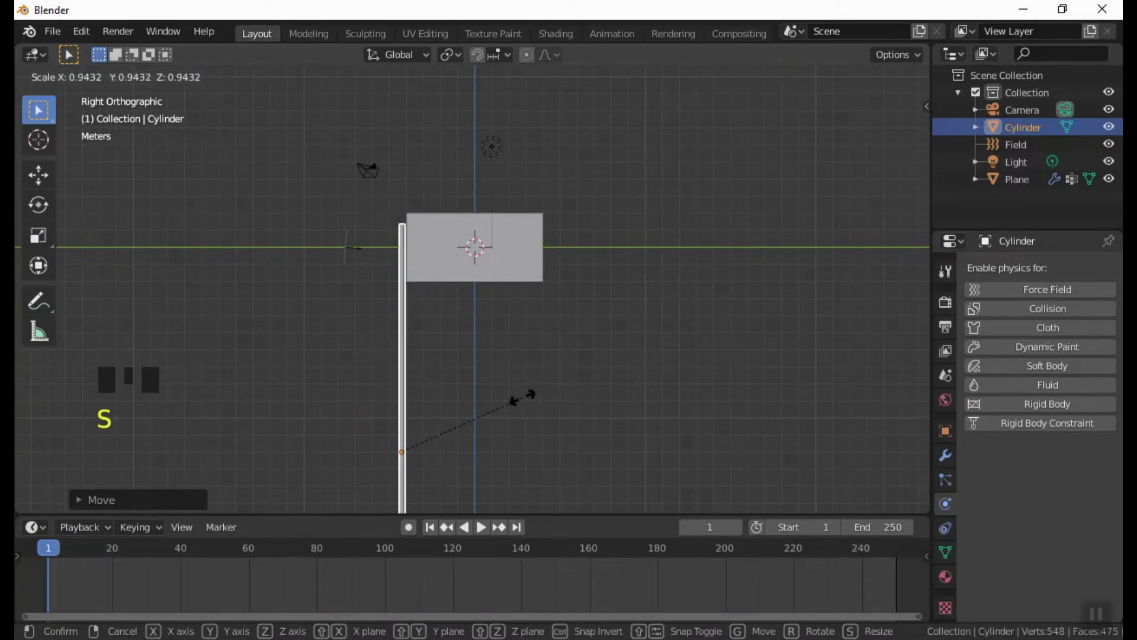
{"action": "key", "text": "g"}
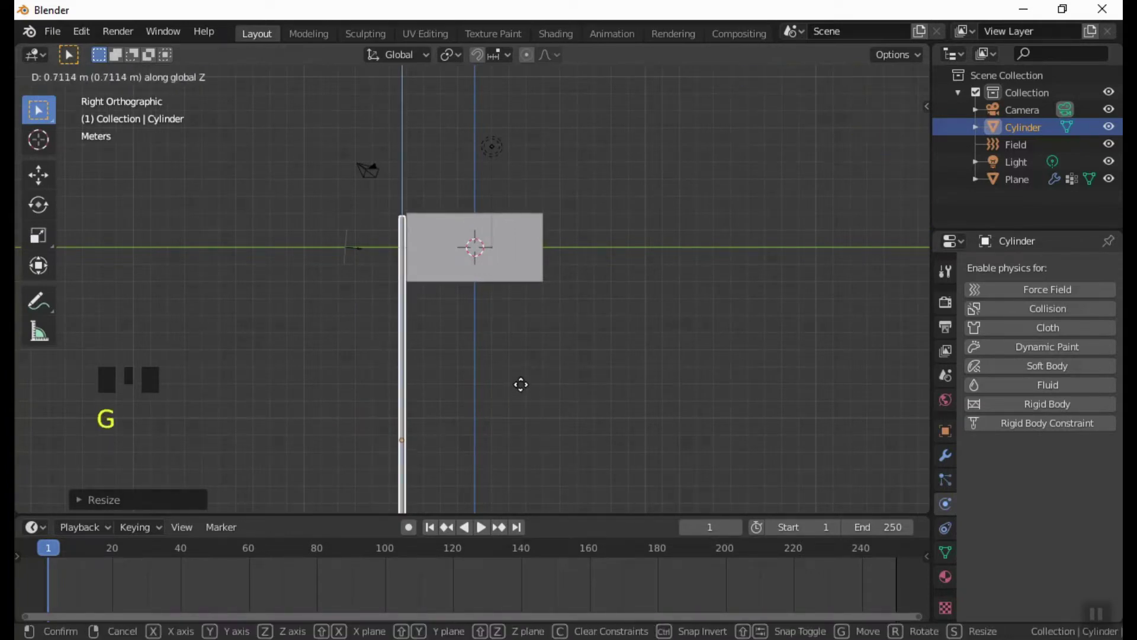
{"action": "left_click_drag", "start_coordinate": [548, 371], "coordinate": [666, 316]}
{"action": "key", "text": "s"}
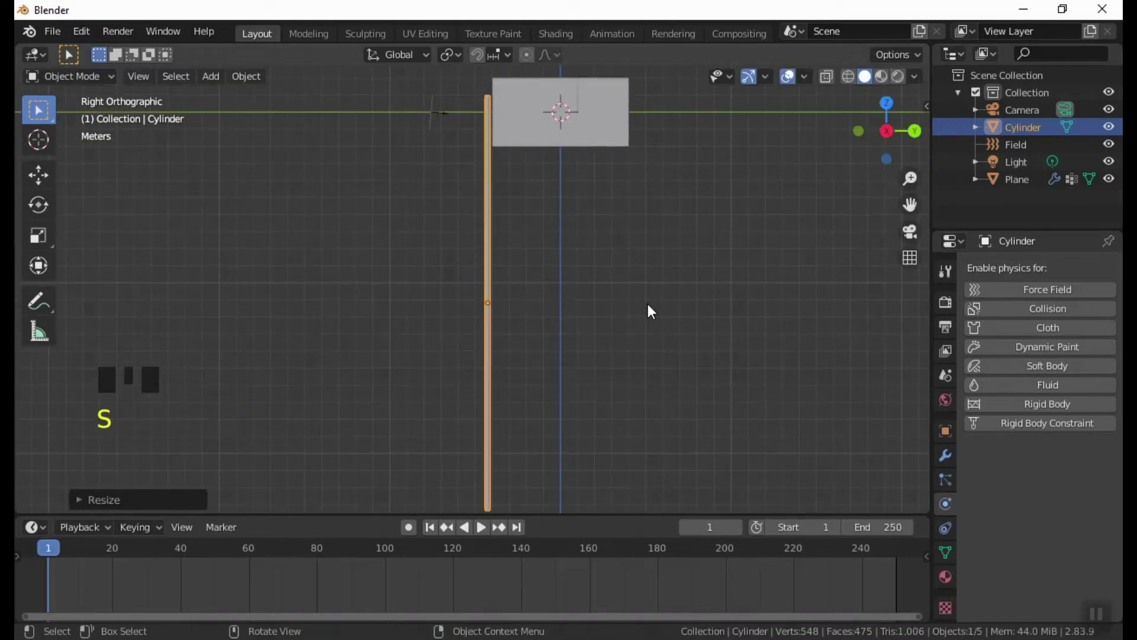
{"action": "key", "text": "s"}
{"action": "key", "text": "g"}
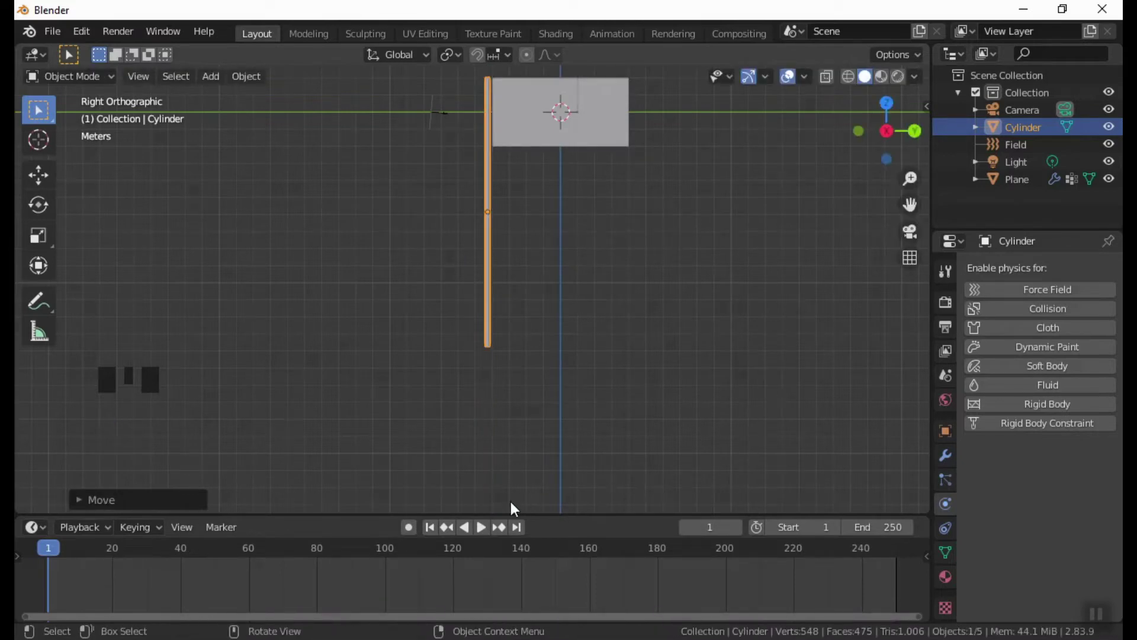
Step: Play the animation to watch the white flag wave beside the pole, rewind to frame 1 and select the plane
{"action": "left_click_drag", "start_coordinate": [490, 533], "coordinate": [650, 294]}
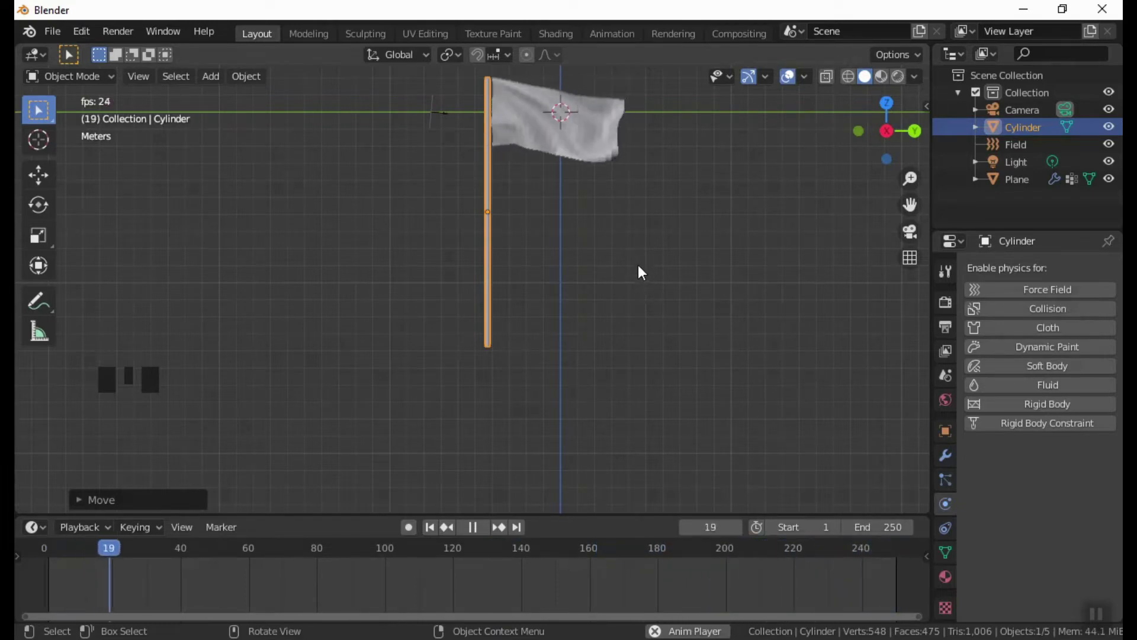
{"action": "left_click_drag", "start_coordinate": [613, 217], "coordinate": [613, 296]}
{"action": "scroll", "scroll_direction": "up", "scroll_amount": 3}
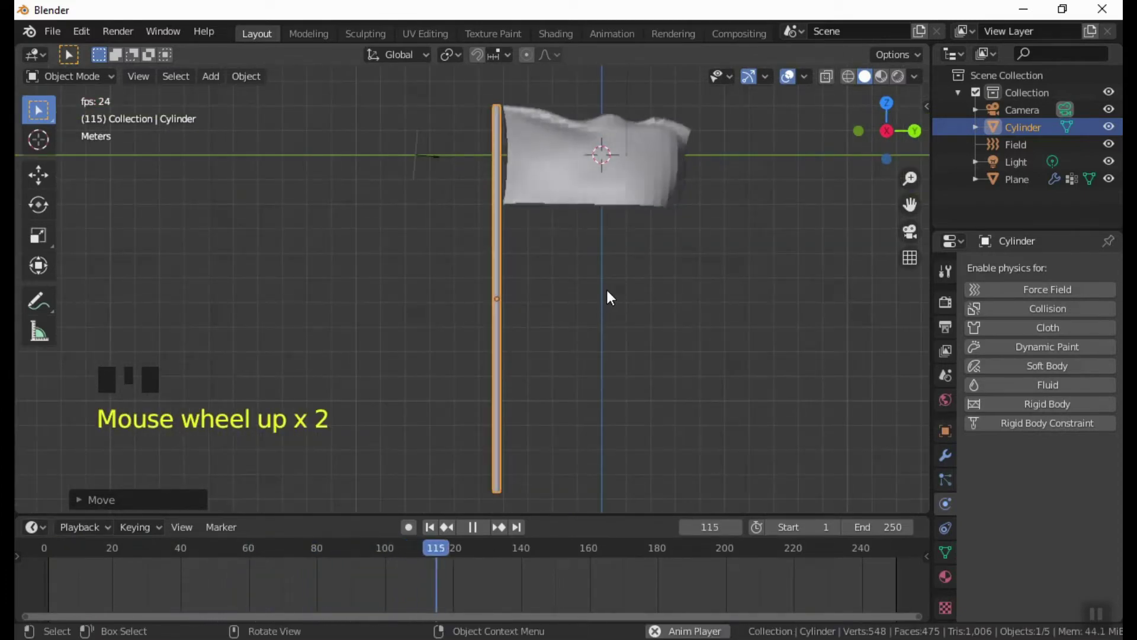
{"action": "left_click", "coordinate": [613, 295]}
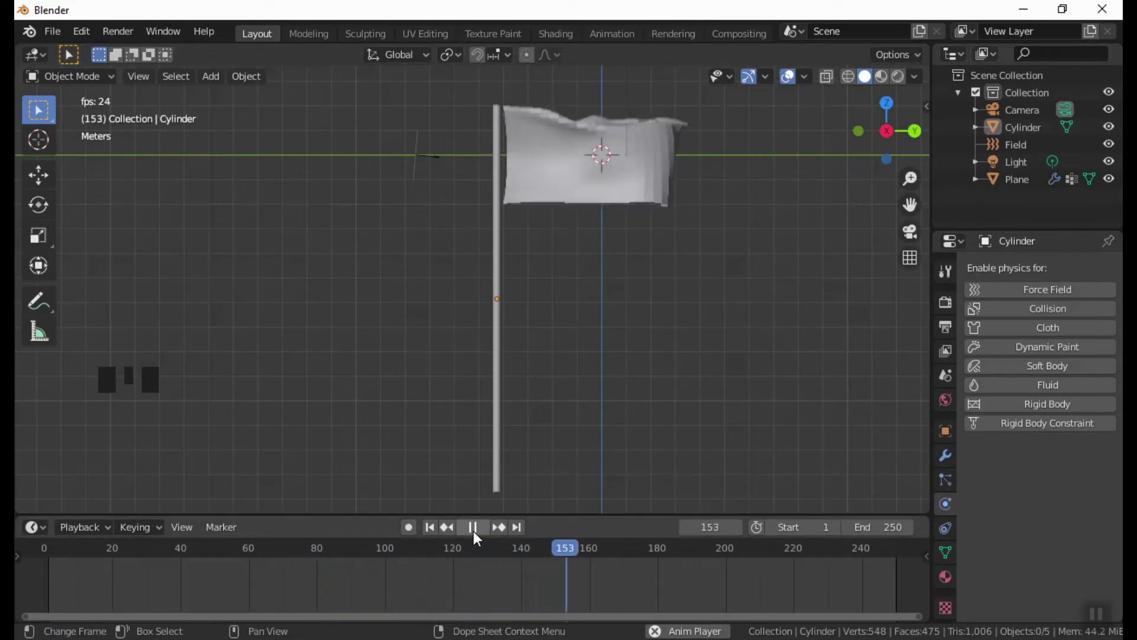
{"action": "left_click_drag", "start_coordinate": [479, 535], "coordinate": [664, 202]}
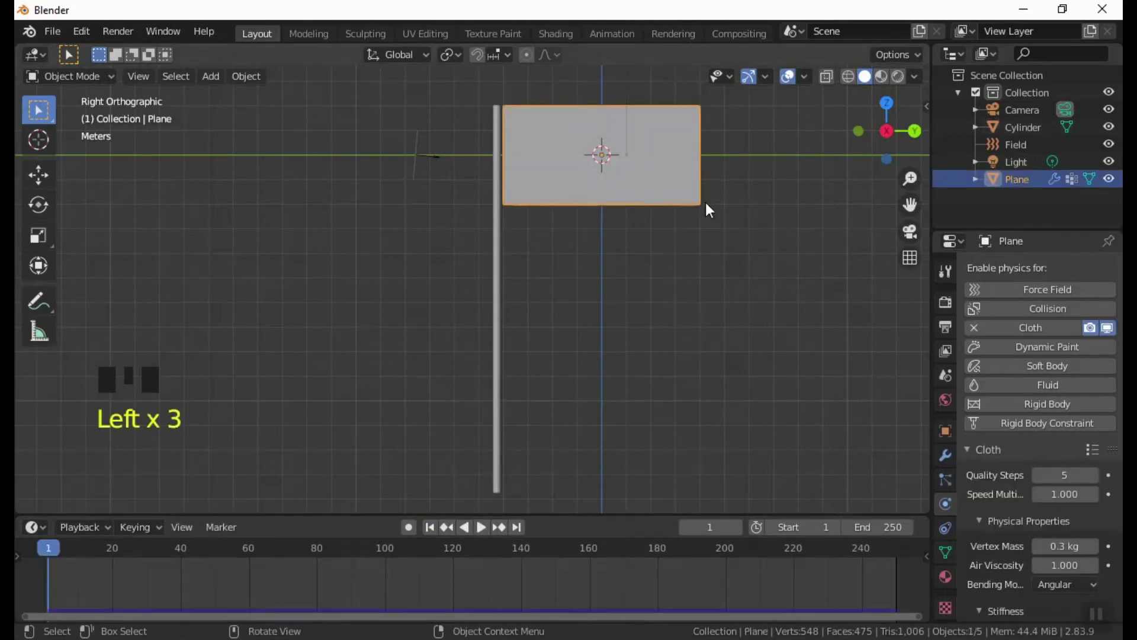
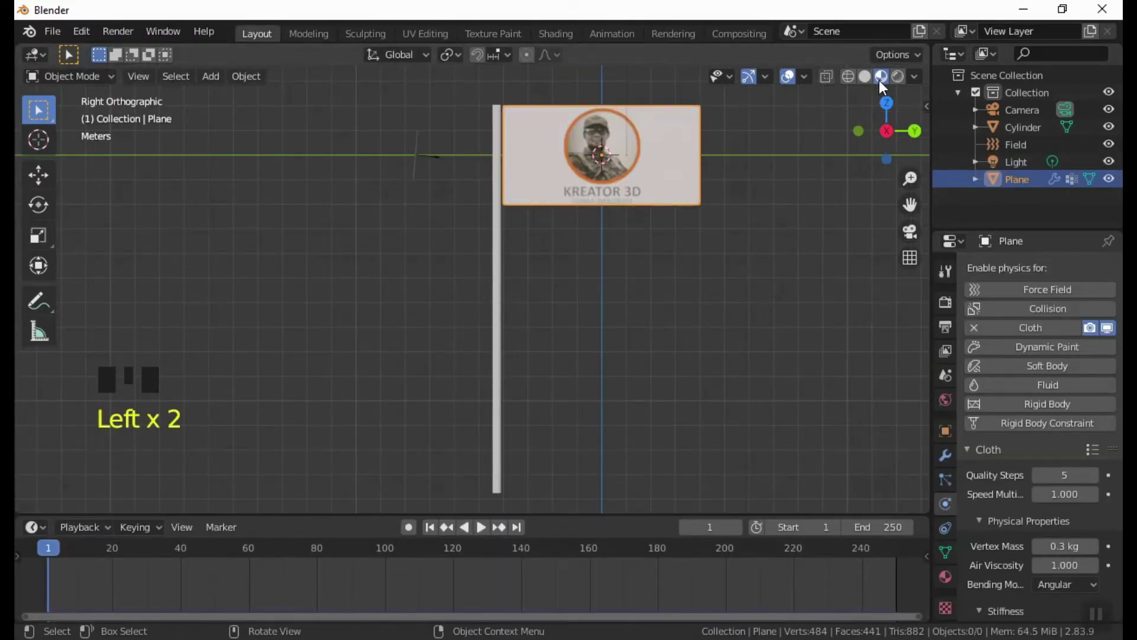
{"action": "left_click", "coordinate": [795, 89]}
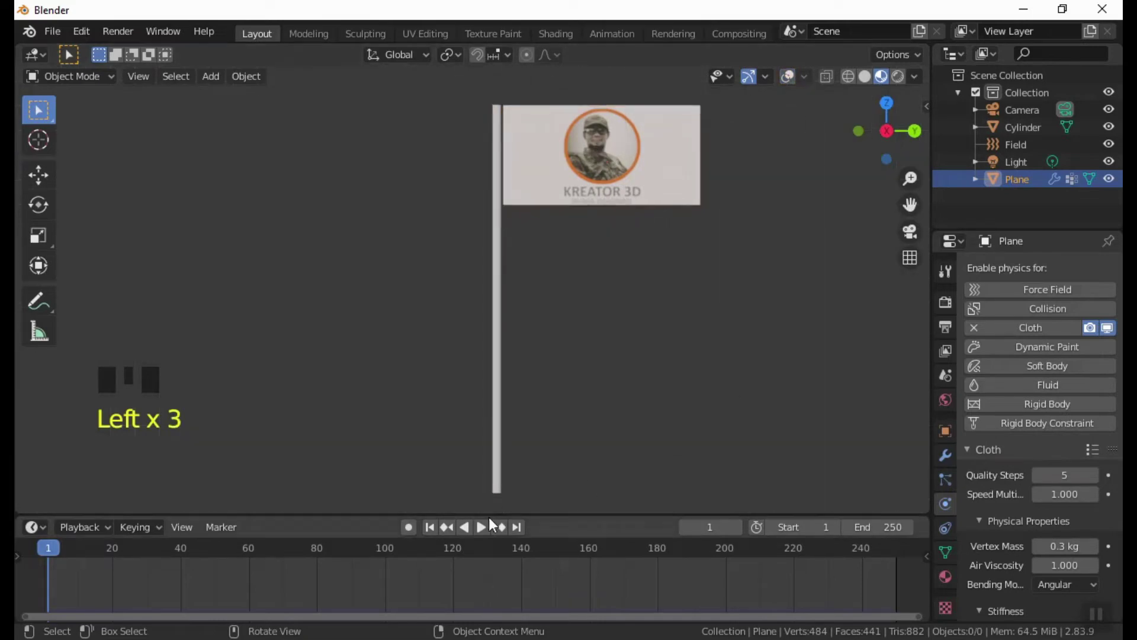
{"action": "left_click_drag", "start_coordinate": [487, 530], "coordinate": [636, 409]}
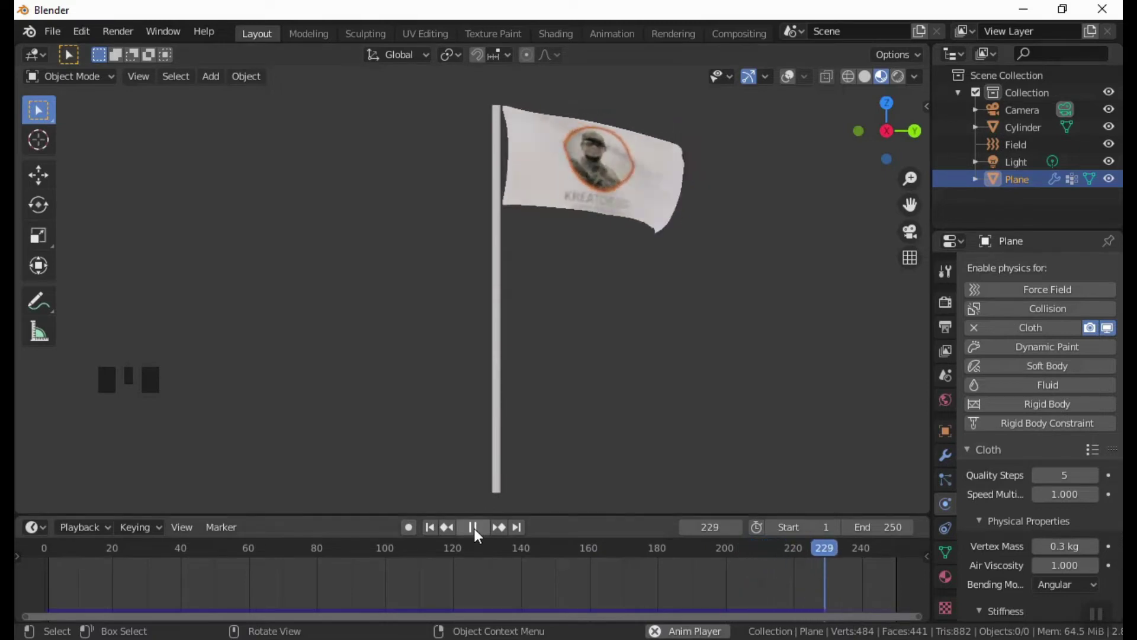
{"action": "left_click_drag", "start_coordinate": [481, 536], "coordinate": [632, 188]}
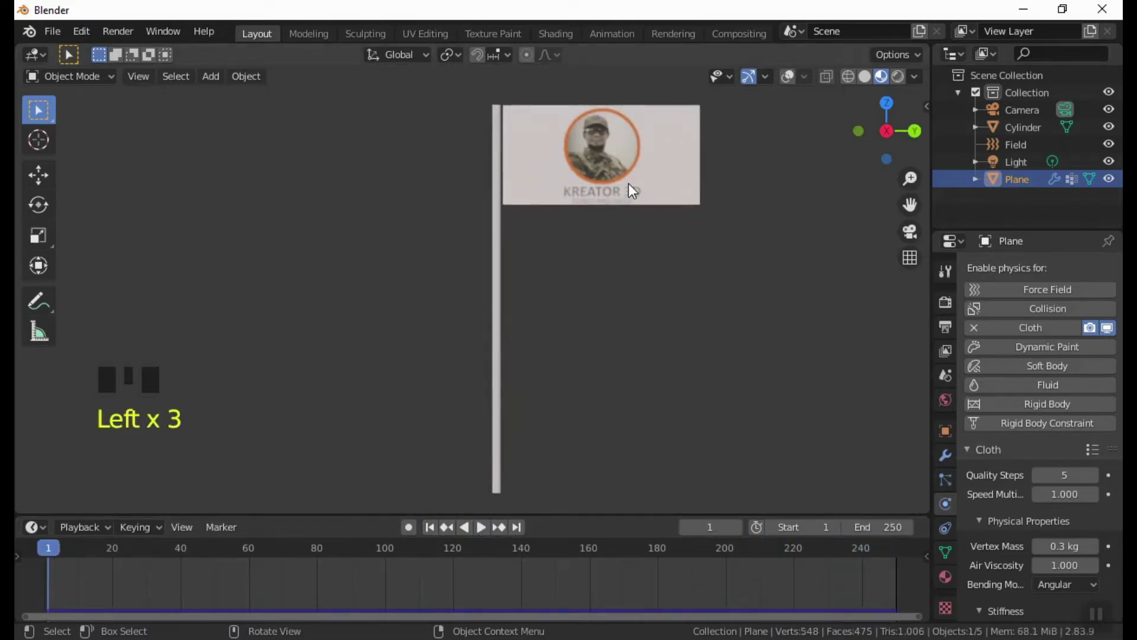
Step: Give the flag a Subdivision Surface modifier at viewport level 2 and play the animation
{"action": "left_click", "coordinate": [796, 76]}
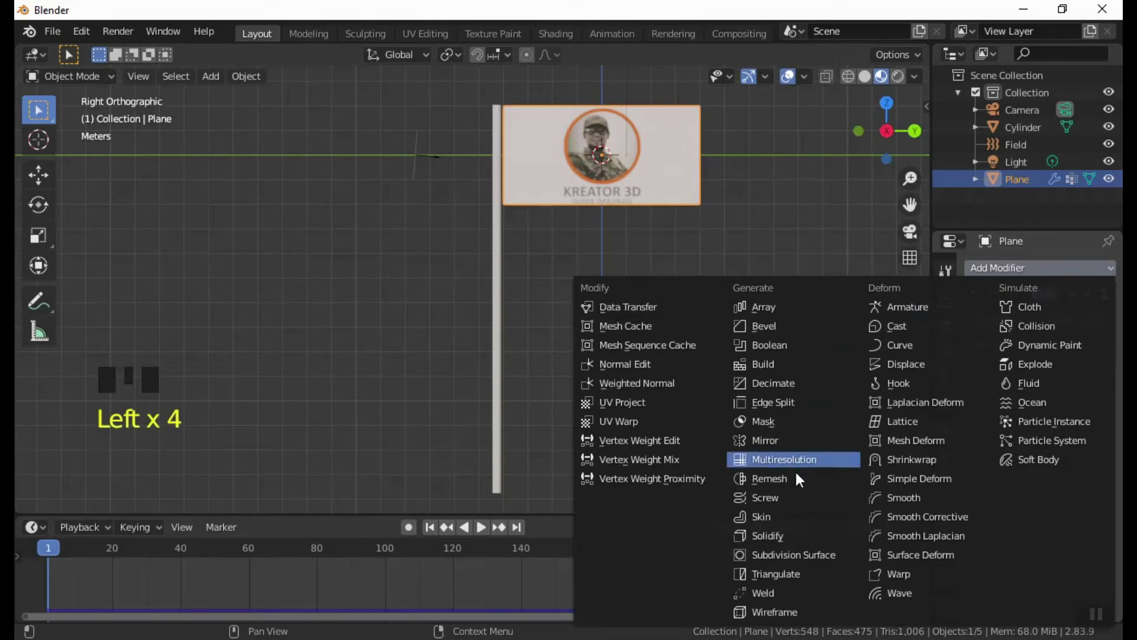
{"action": "left_click_drag", "start_coordinate": [789, 552], "coordinate": [799, 81]}
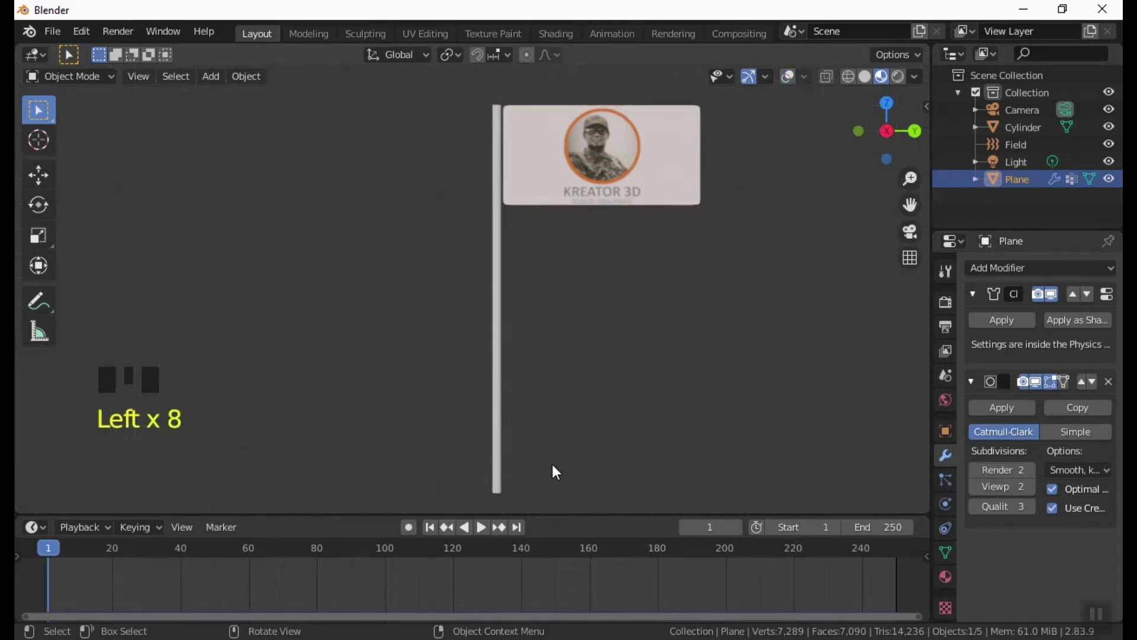
{"action": "left_click_drag", "start_coordinate": [486, 530], "coordinate": [687, 360]}
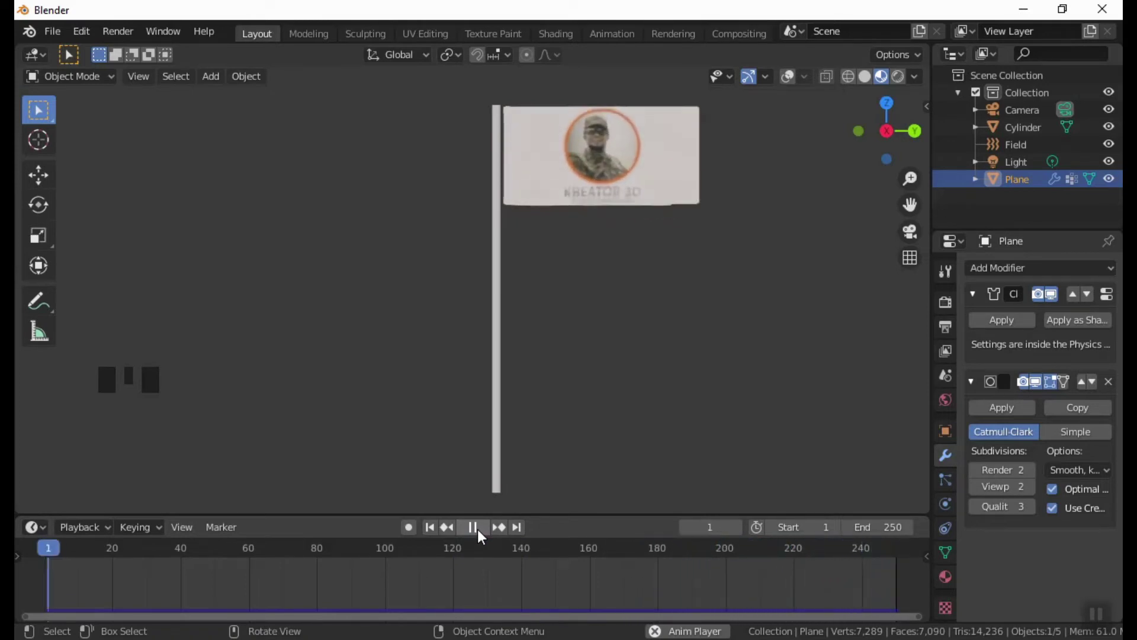
{"action": "left_click_drag", "start_coordinate": [484, 537], "coordinate": [798, 87]}
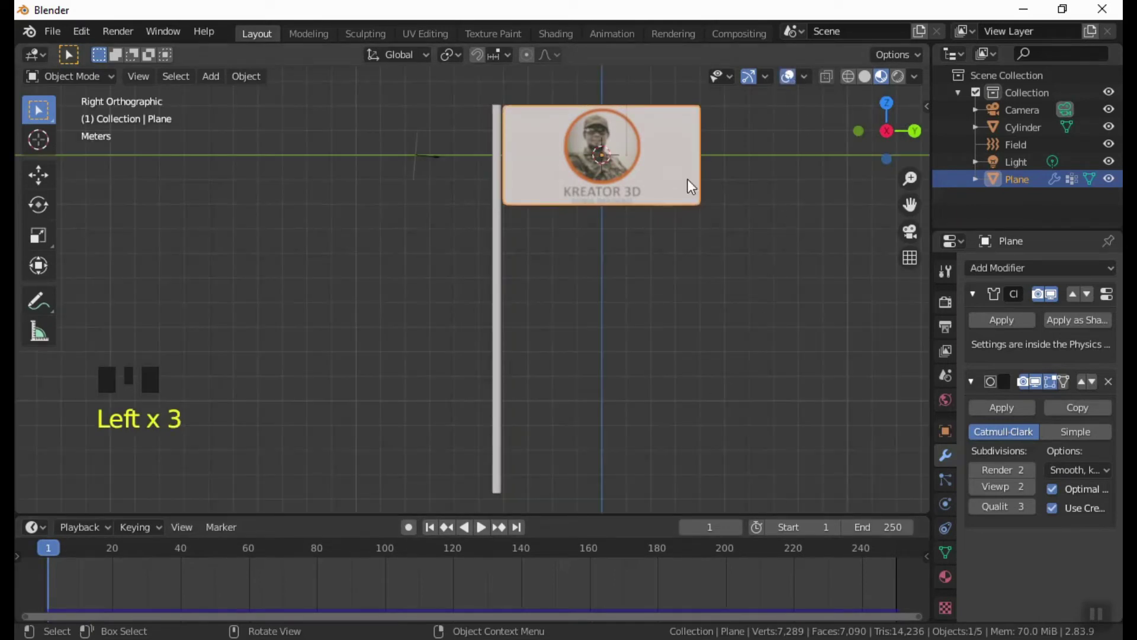
{"action": "left_click_drag", "start_coordinate": [599, 266], "coordinate": [718, 279]}
{"action": "key", "text": "KP_3"}
{"action": "left_click_drag", "start_coordinate": [690, 268], "coordinate": [718, 359]}
{"action": "scroll", "scroll_direction": "up", "scroll_amount": 3}
{"action": "scroll", "scroll_direction": "up", "scroll_amount": 3}
{"action": "left_click", "coordinate": [631, 397]}
{"action": "key", "text": "g"}
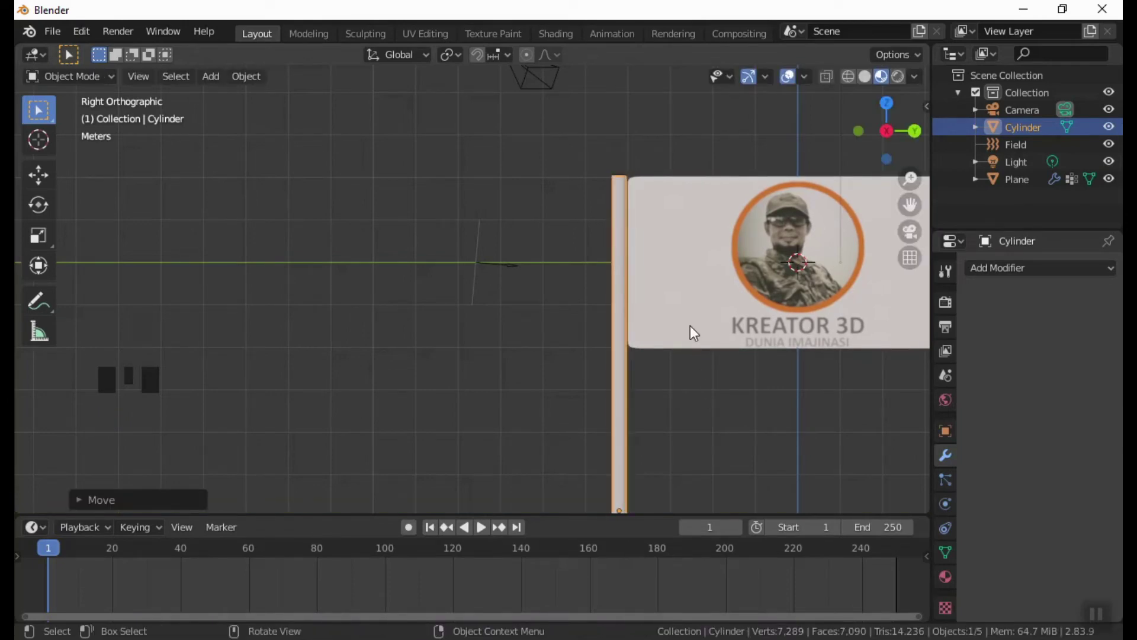
Step: Move the wind field sideways on Y and up on Z level with the flag, then preview it blowing
{"action": "left_click", "coordinate": [510, 268]}
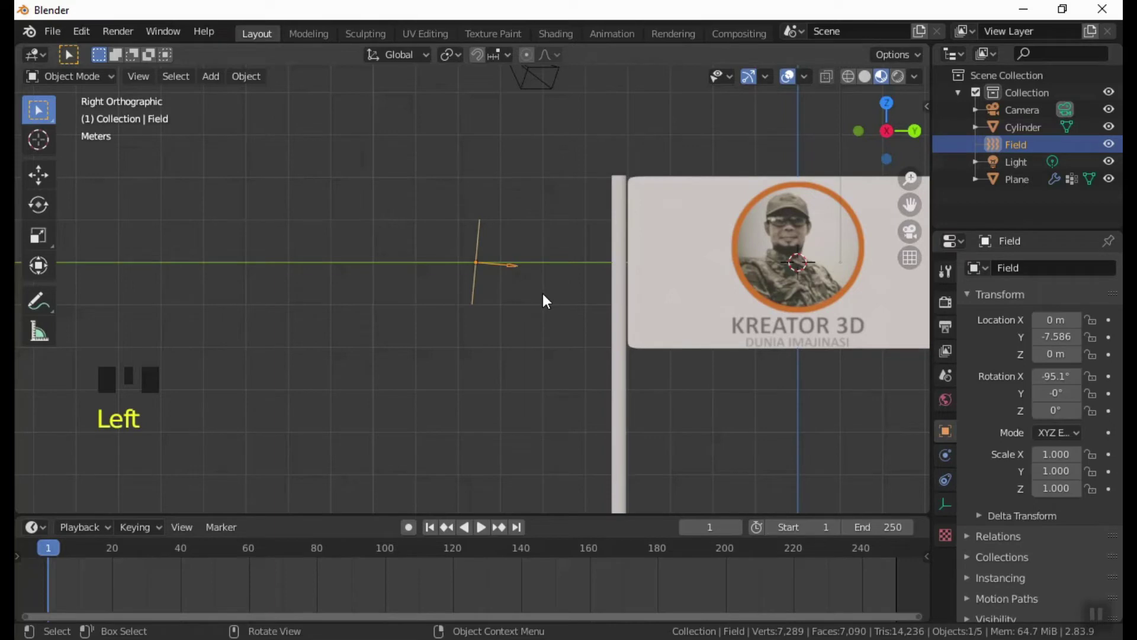
{"action": "key", "text": "g"}
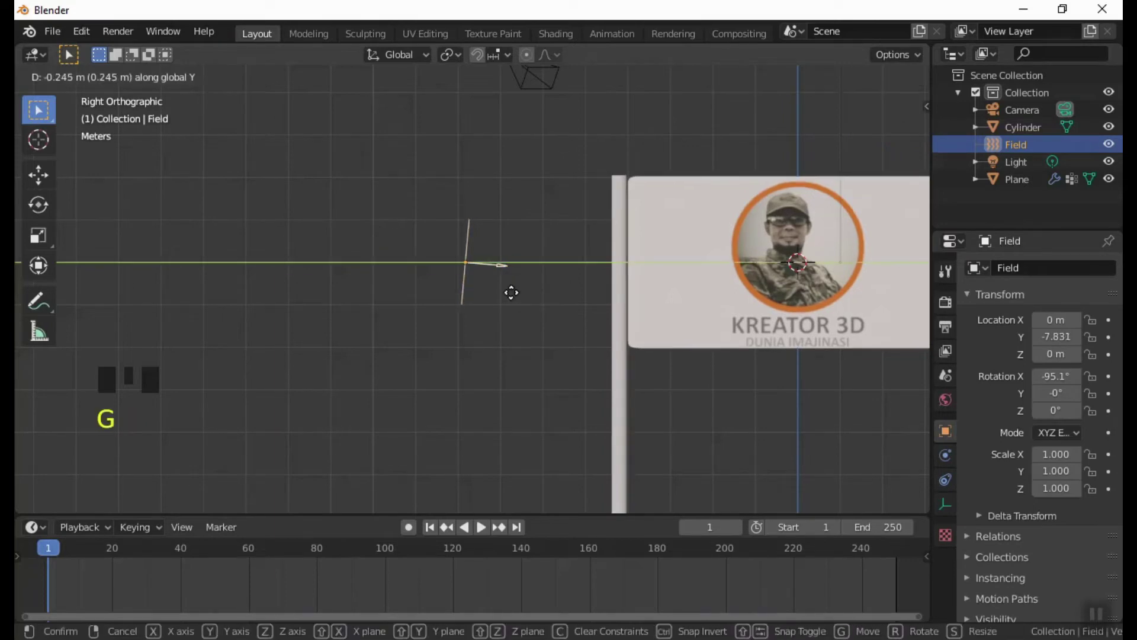
{"action": "key", "text": "g"}
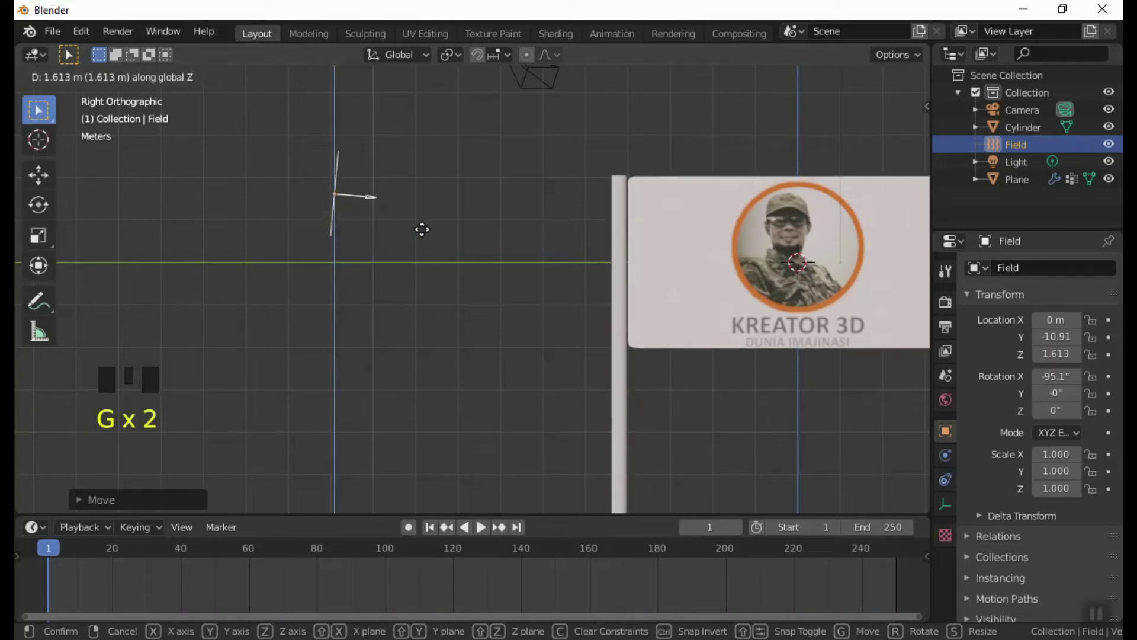
{"action": "left_click_drag", "start_coordinate": [762, 401], "coordinate": [484, 532]}
{"action": "left_click_drag", "start_coordinate": [484, 531], "coordinate": [696, 407]}
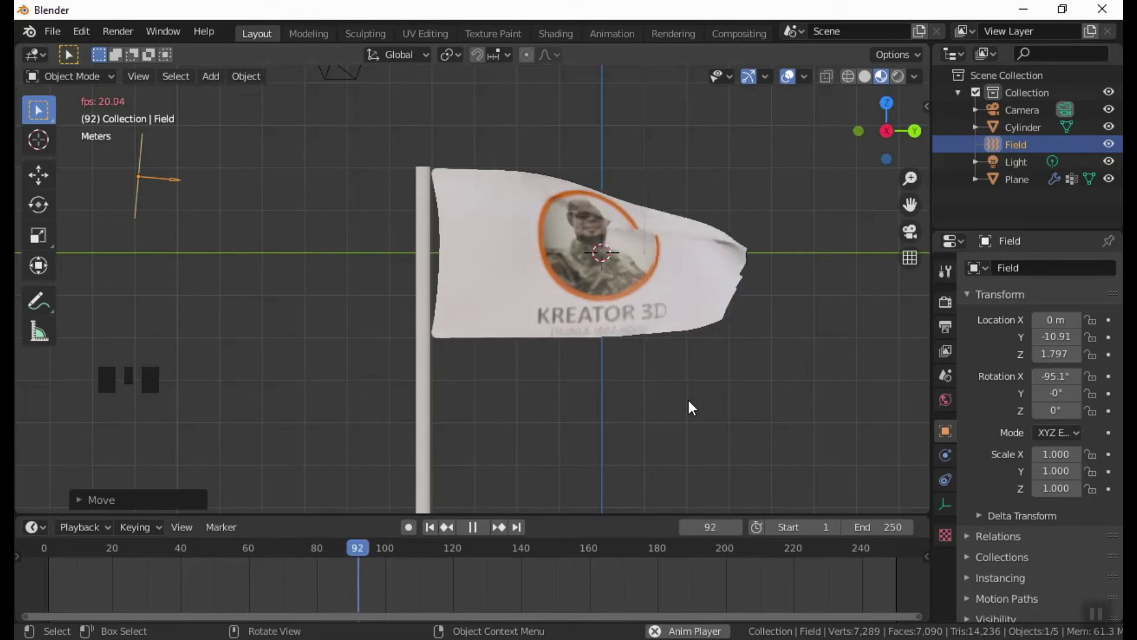
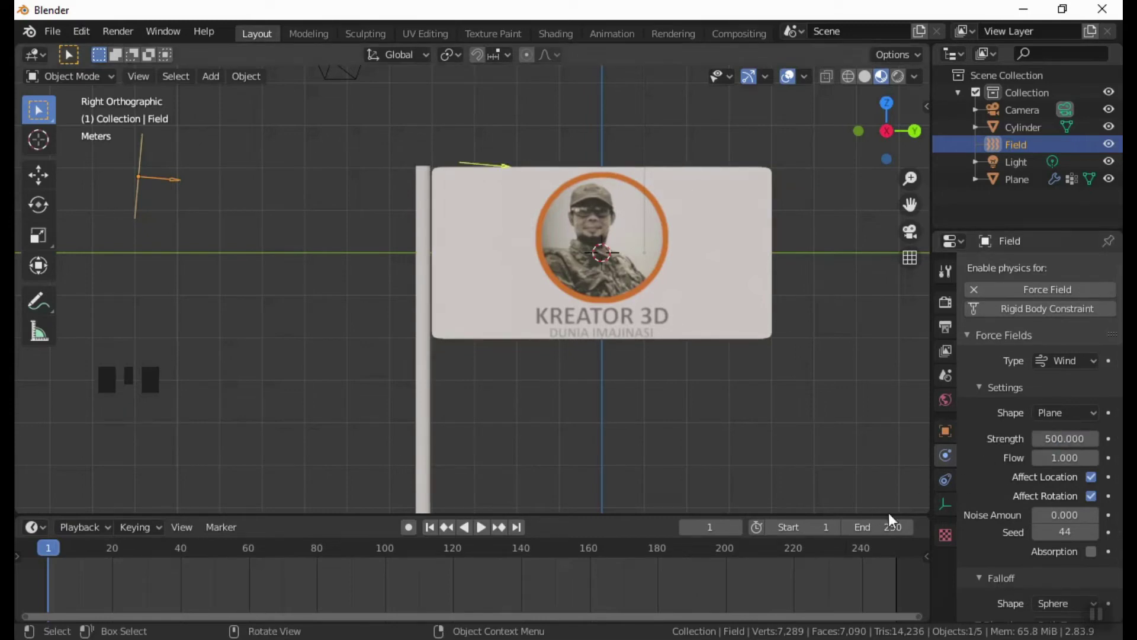
Step: Play the wind simulation, then select the flag and list its cloth presets
{"action": "left_click_drag", "start_coordinate": [488, 537], "coordinate": [542, 476]}
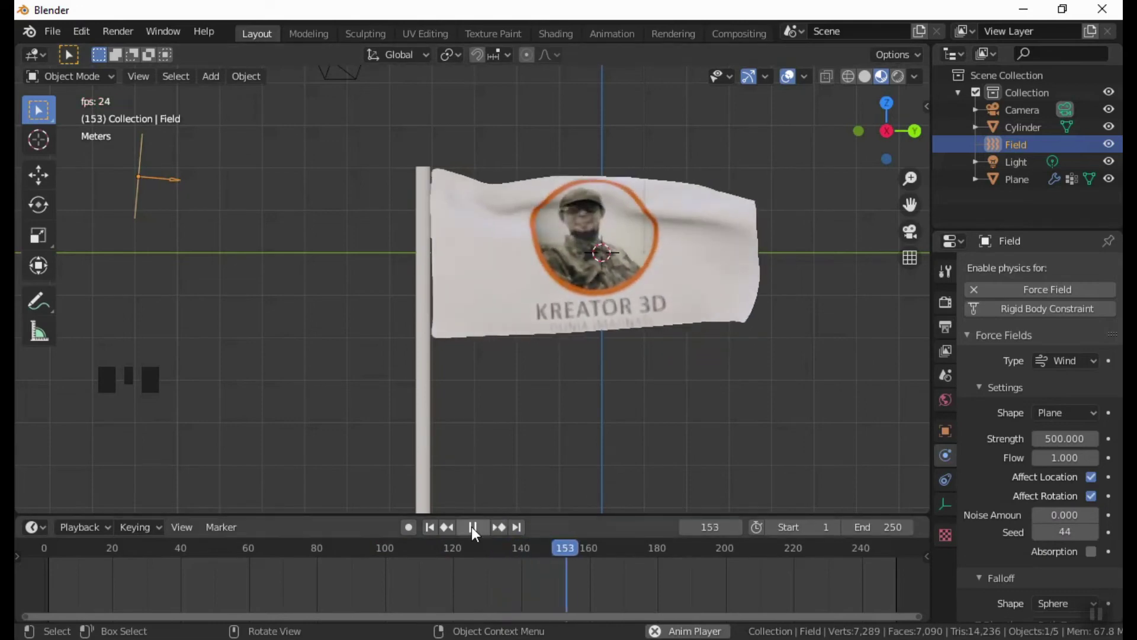
{"action": "left_click_drag", "start_coordinate": [476, 532], "coordinate": [649, 274]}
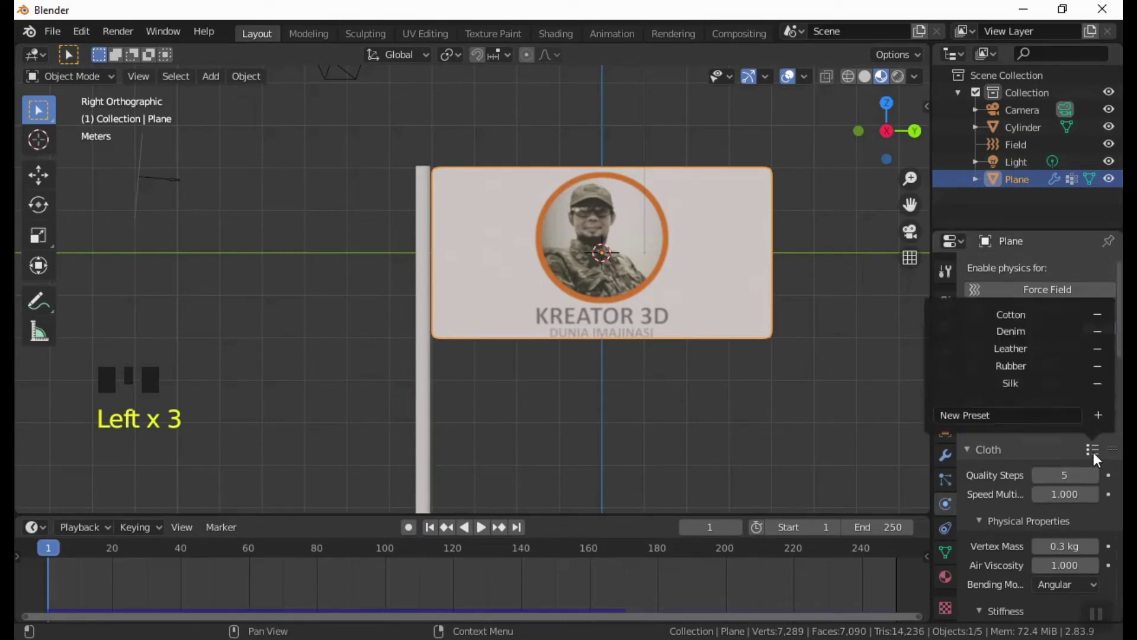
Step: Apply a cloth preset to the flag with 7 quality steps, 0.1 kg vertex mass and stiffness 15
{"action": "left_click_drag", "start_coordinate": [1025, 322], "coordinate": [650, 438]}
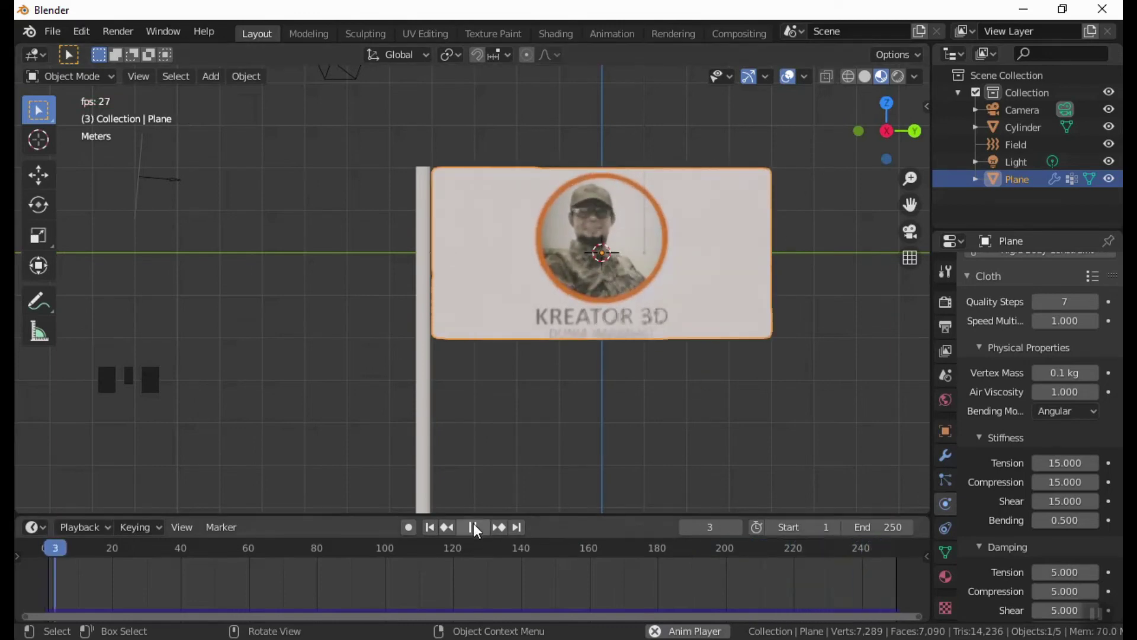
{"action": "left_click_drag", "start_coordinate": [479, 527], "coordinate": [391, 294]}
{"action": "scroll", "scroll_direction": "down", "scroll_amount": 3}
Step: Set the wind field strength to 100 and play back to test the flag
{"action": "left_click", "coordinate": [215, 201]}
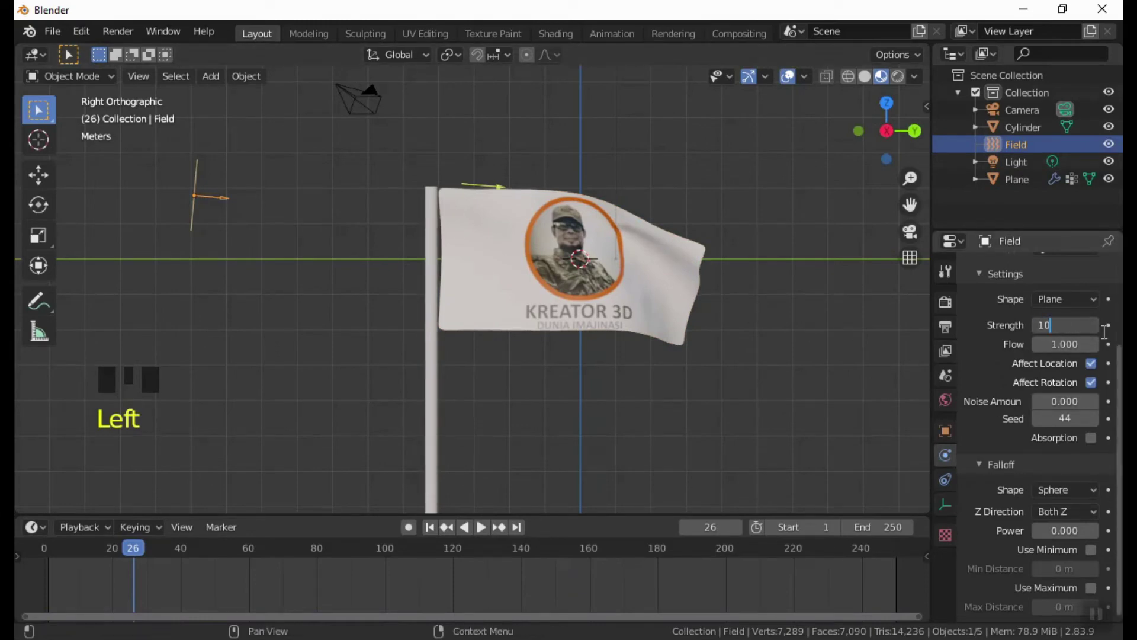
{"action": "key", "text": "KP_0"}
{"action": "left_click_drag", "start_coordinate": [487, 525], "coordinate": [620, 418]}
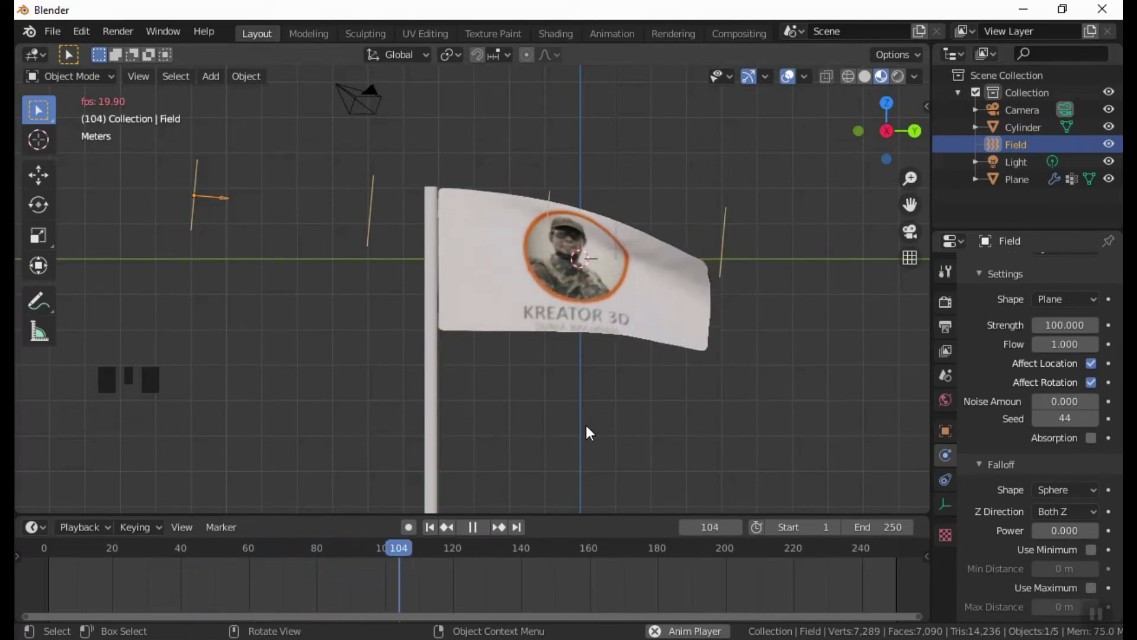
Step: Stop playback at frame 1 and view the flag from the right side
{"action": "left_click_drag", "start_coordinate": [483, 534], "coordinate": [203, 206]}
{"action": "left_click", "coordinate": [202, 203]}
{"action": "key", "text": "g"}
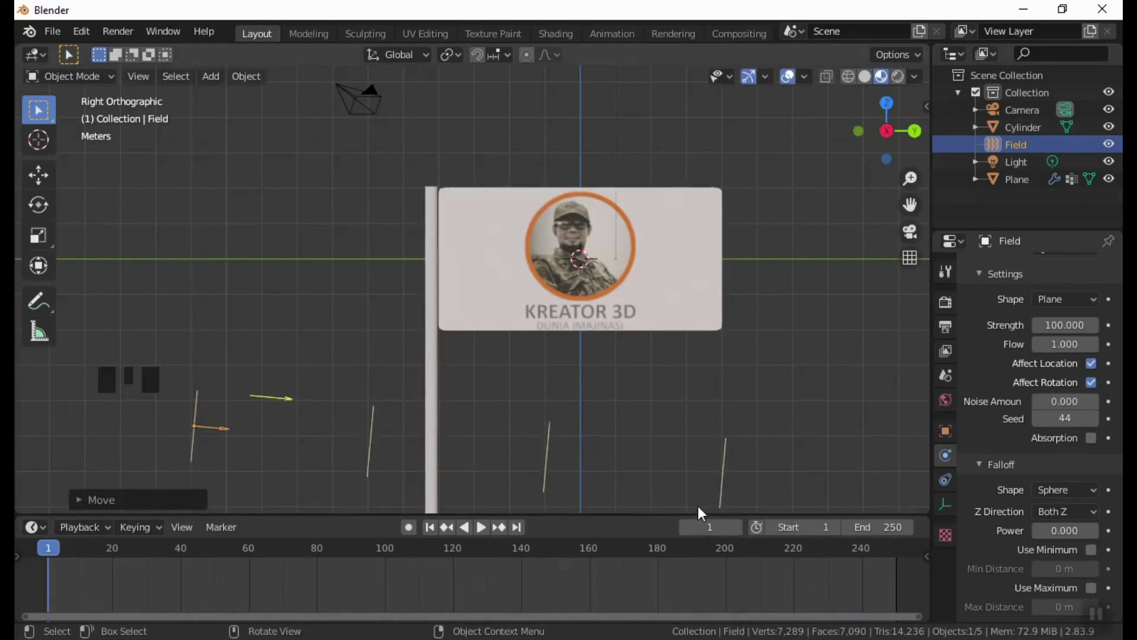
Step: Move the wind field vertically beneath the flag and give it an initial tilt
{"action": "key", "text": "r"}
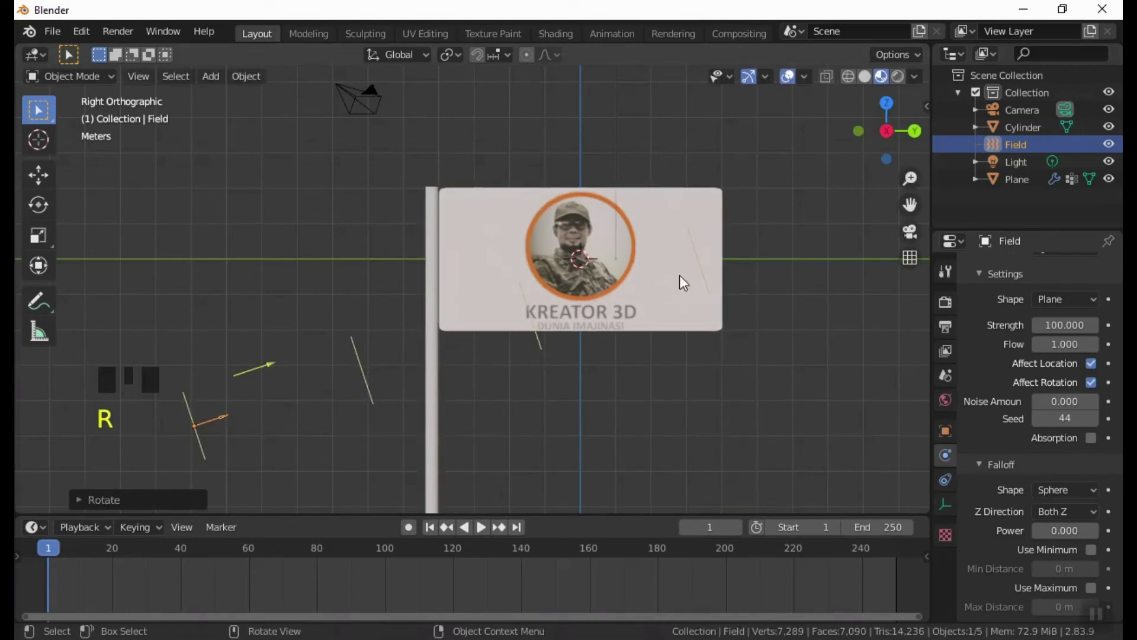
{"action": "key", "text": "g"}
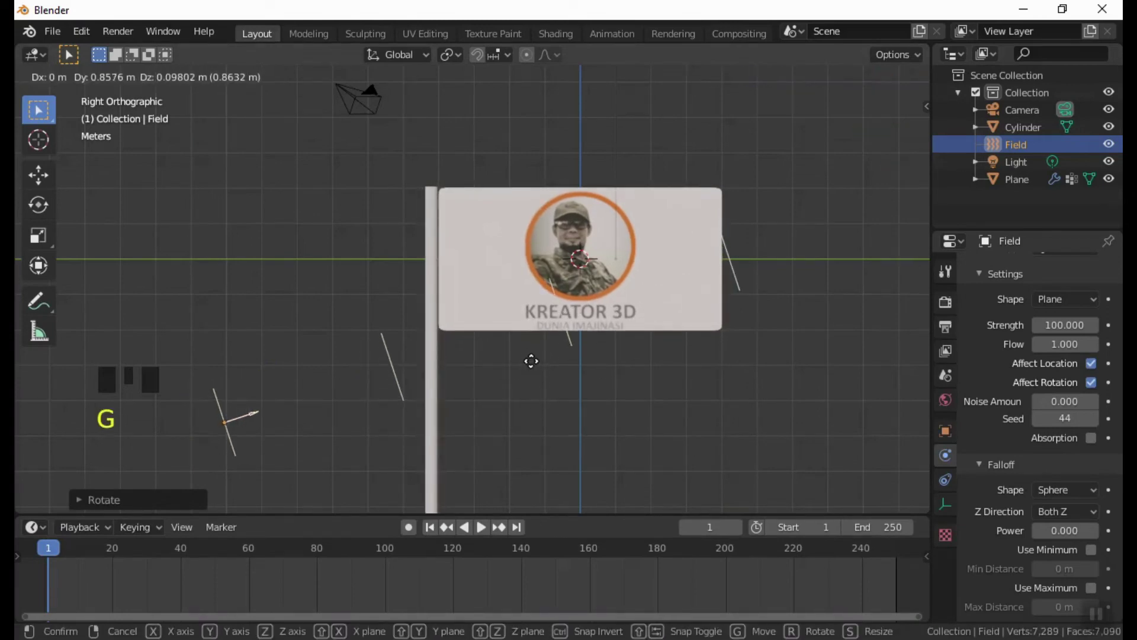
{"action": "key", "text": "r"}
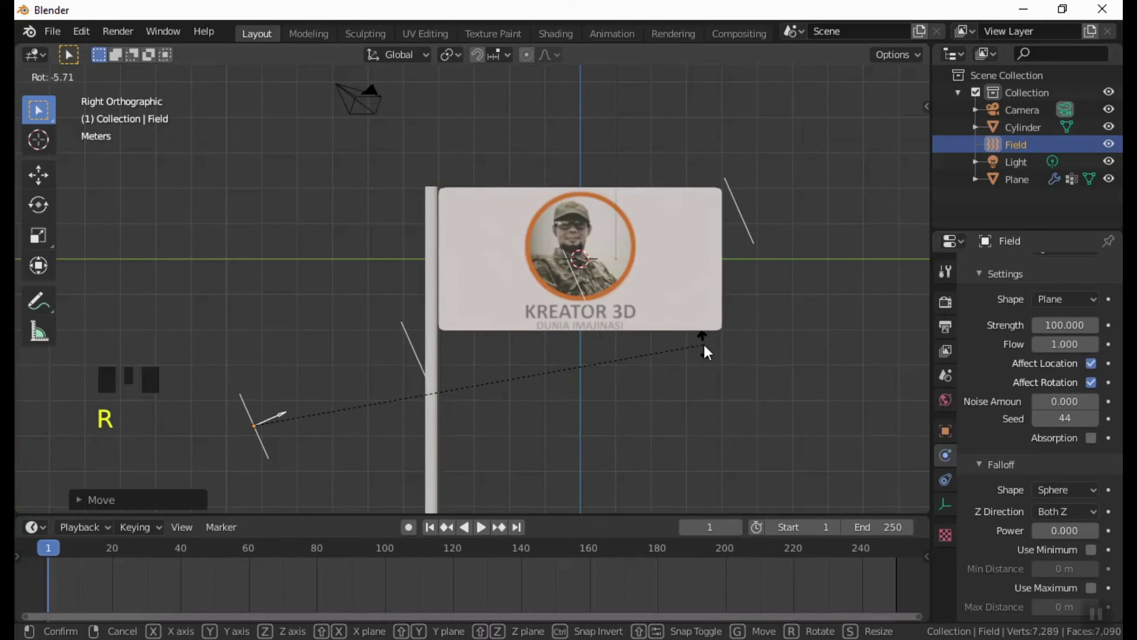
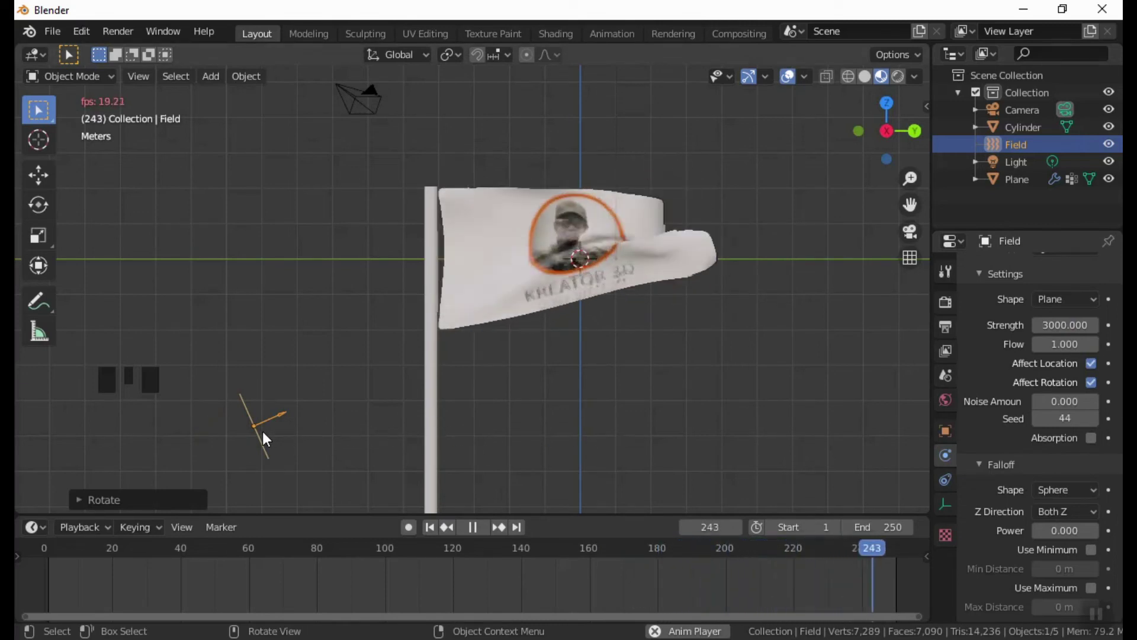
{"action": "key", "text": "g"}
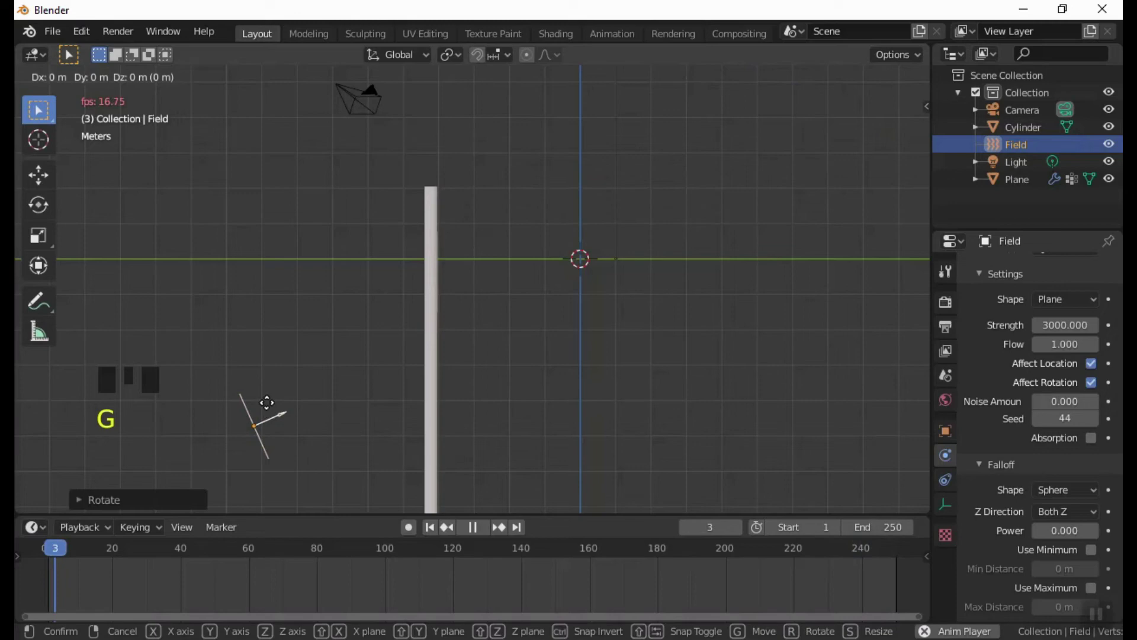
{"action": "key", "text": "ctrl+z"}
{"action": "left_click", "coordinate": [479, 373]}
{"action": "left_click", "coordinate": [270, 431]}
Step: Fine-tune the wind field's height and tilt it about 5 degrees, keeping strength 100
{"action": "key", "text": "g"}
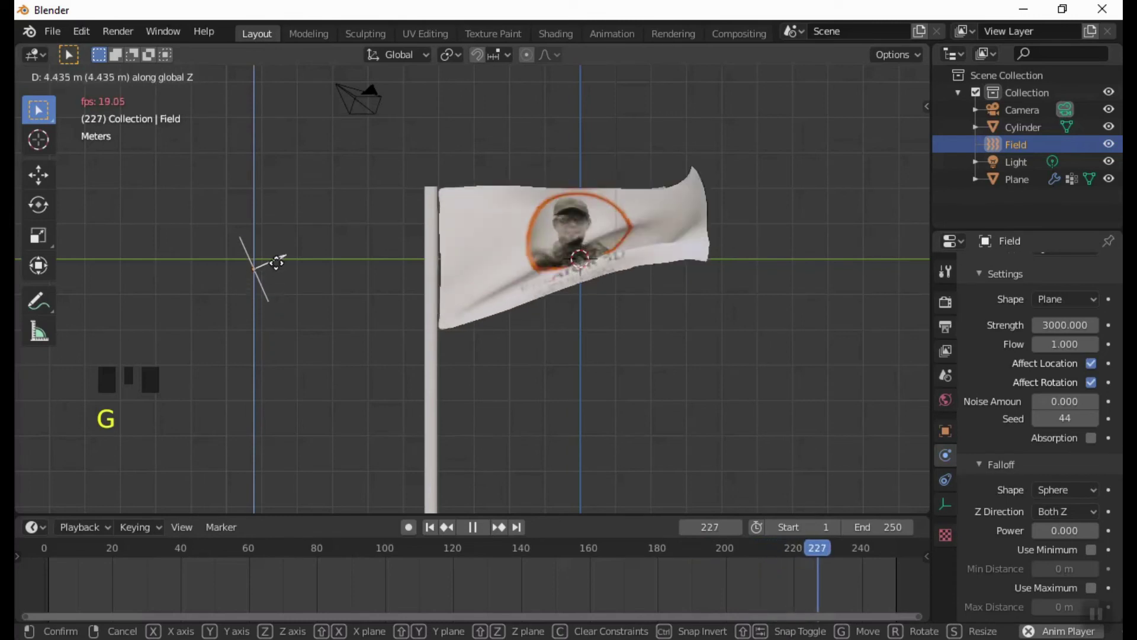
{"action": "key", "text": "r"}
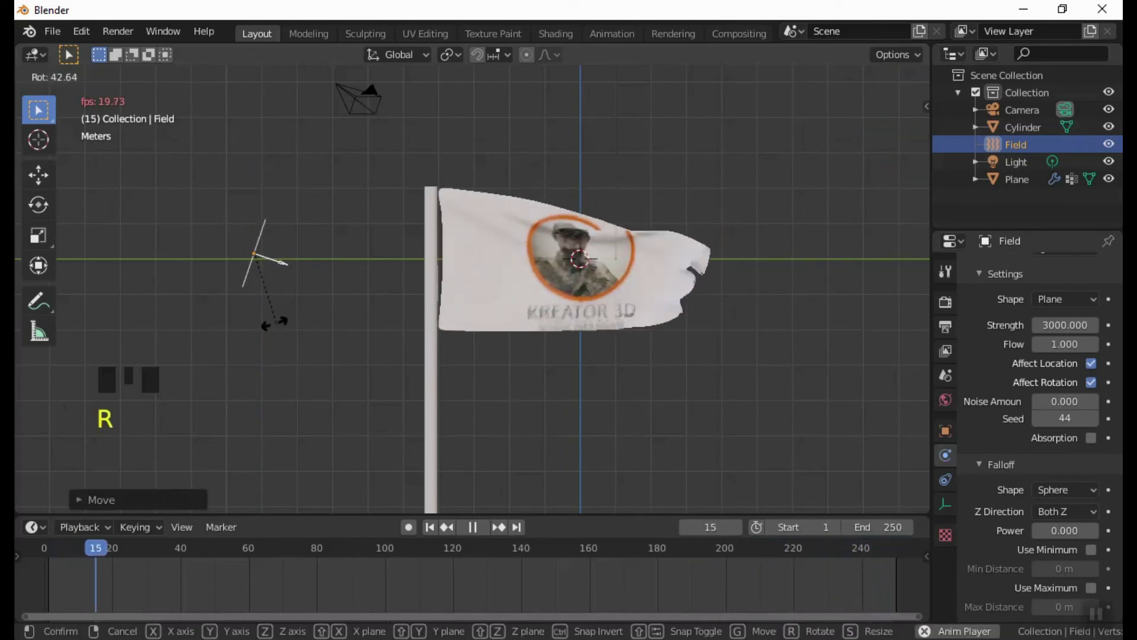
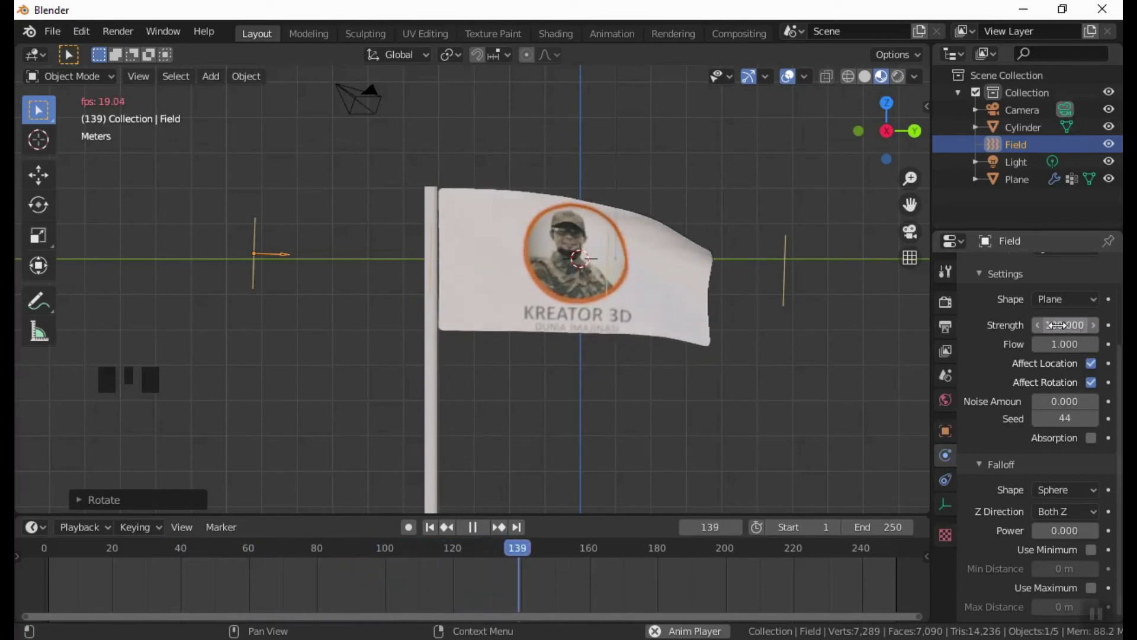
{"action": "key", "text": "g"}
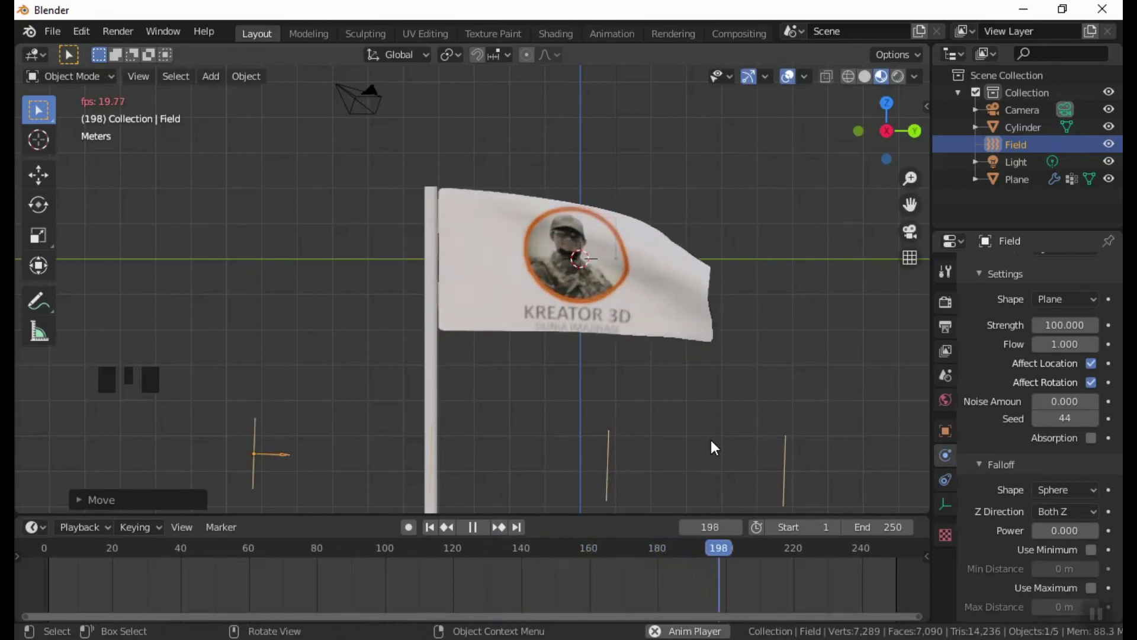
{"action": "key", "text": "r"}
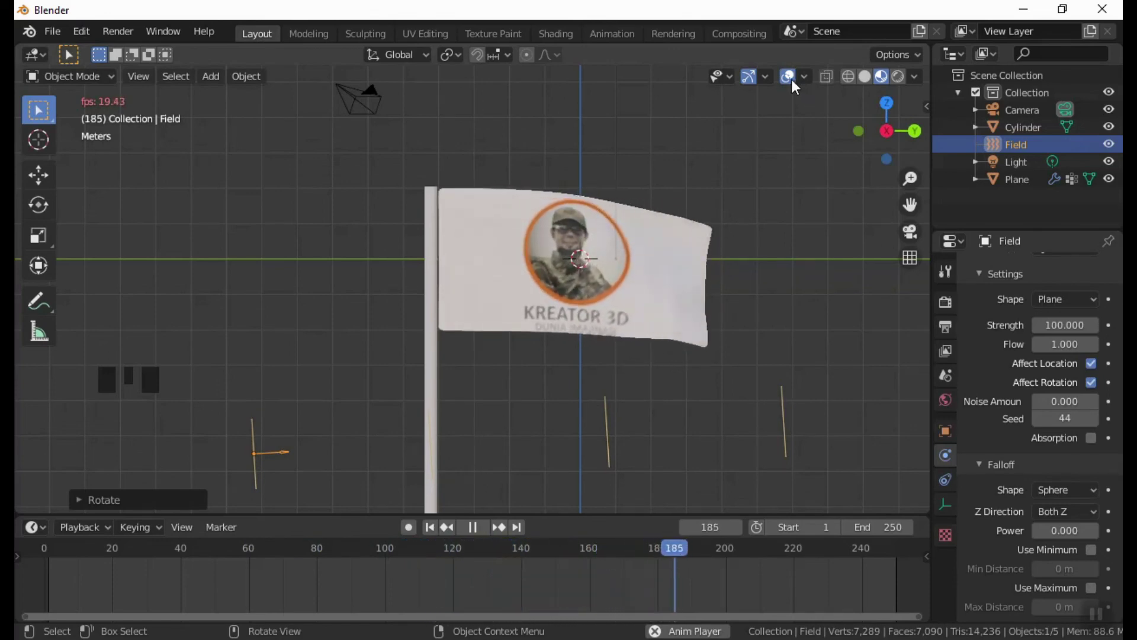
Step: Hide the viewport overlays and zoom out to watch the flag waving
{"action": "left_click", "coordinate": [799, 86]}
{"action": "left_click", "coordinate": [754, 82]}
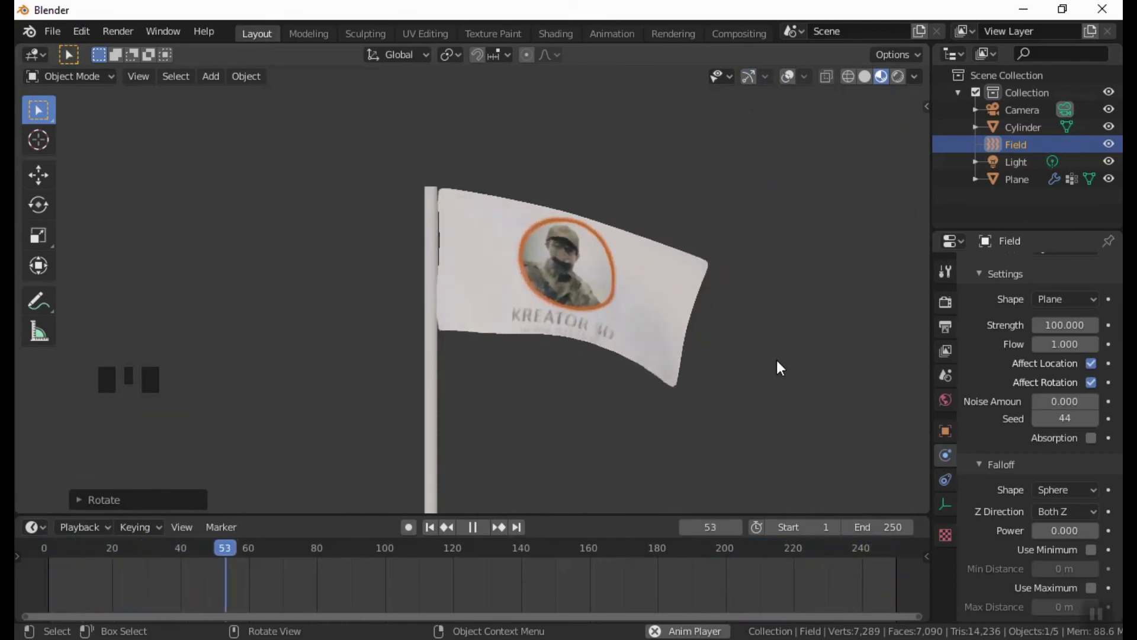
{"action": "scroll", "scroll_direction": "down", "scroll_amount": 3}
{"action": "left_click_drag", "start_coordinate": [751, 428], "coordinate": [743, 327]}
Step: Orbit to a wider angle on the scene and turn the overlays back on
{"action": "scroll", "scroll_direction": "down", "scroll_amount": 3}
{"action": "left_click_drag", "start_coordinate": [708, 319], "coordinate": [796, 83]}
{"action": "left_click", "coordinate": [797, 83]}
{"action": "left_click_drag", "start_coordinate": [720, 83], "coordinate": [502, 174]}
Step: Add a Landscape mesh and lower it along Z to the base of the flagpole
{"action": "key", "text": "shift+a"}
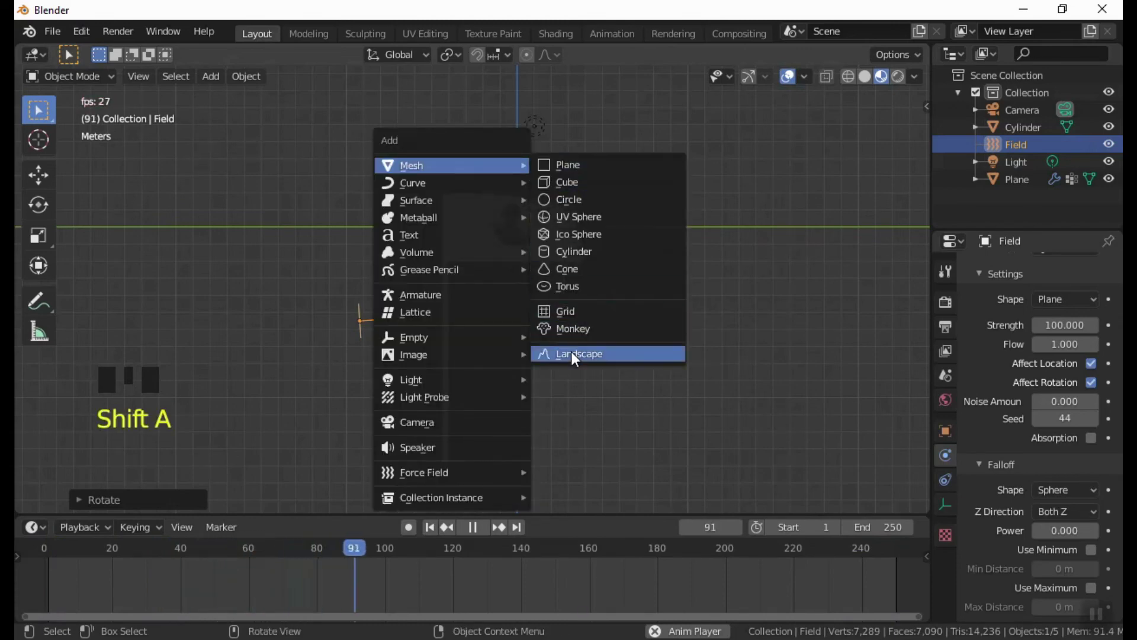
{"action": "key", "text": "g"}
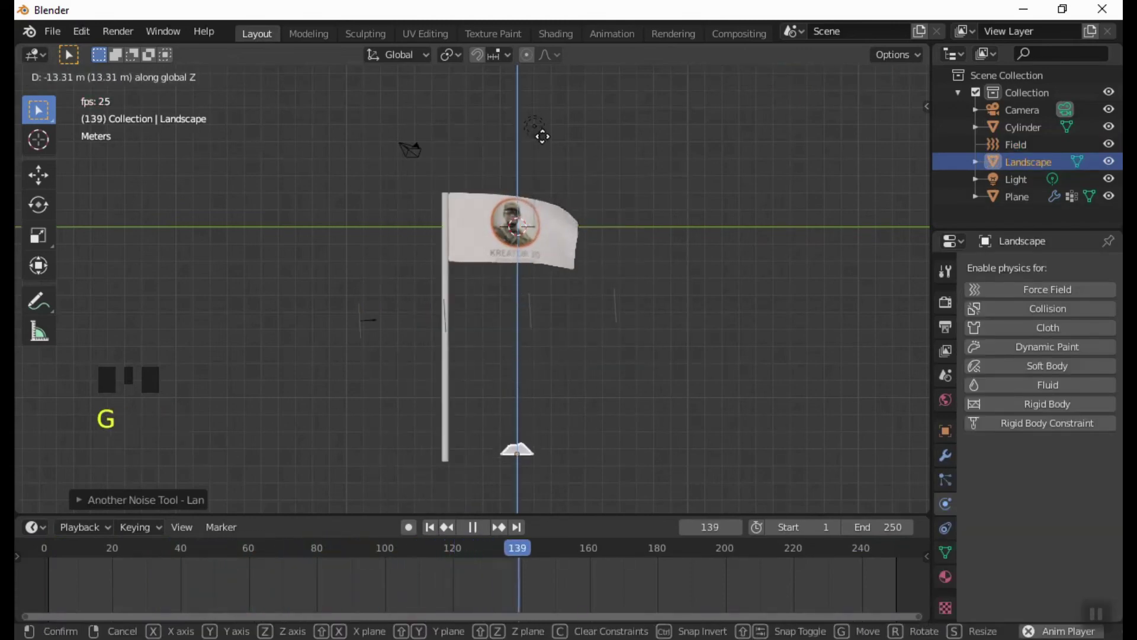
{"action": "key", "text": "g"}
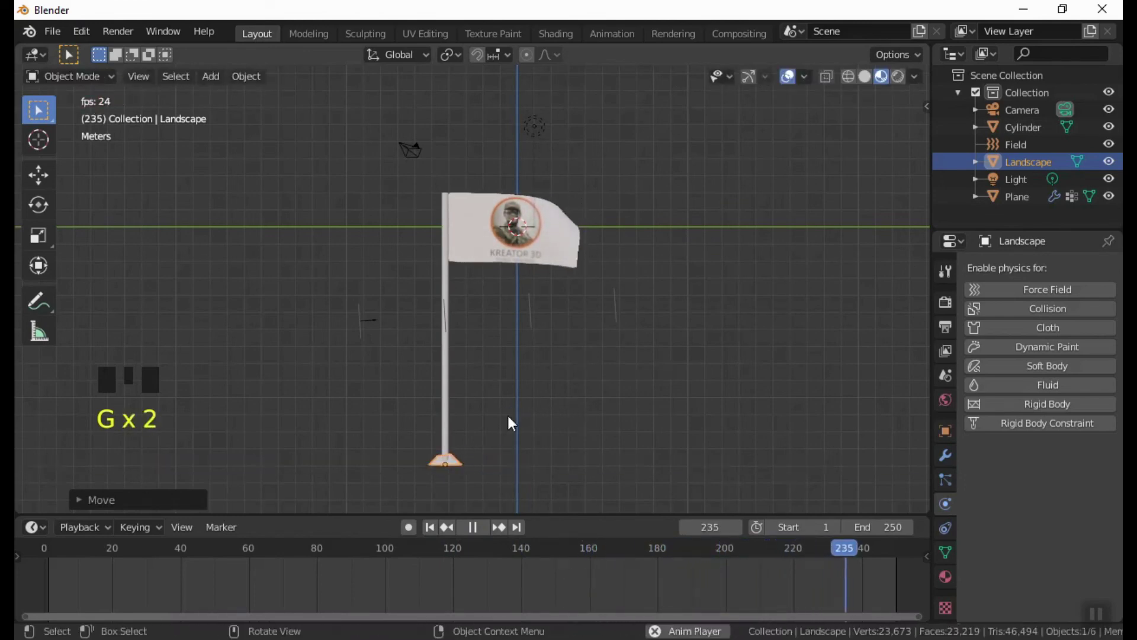
Step: Shape the landscape into a mound under the pole and confirm its position
{"action": "key", "text": "s"}
{"action": "key", "text": "g"}
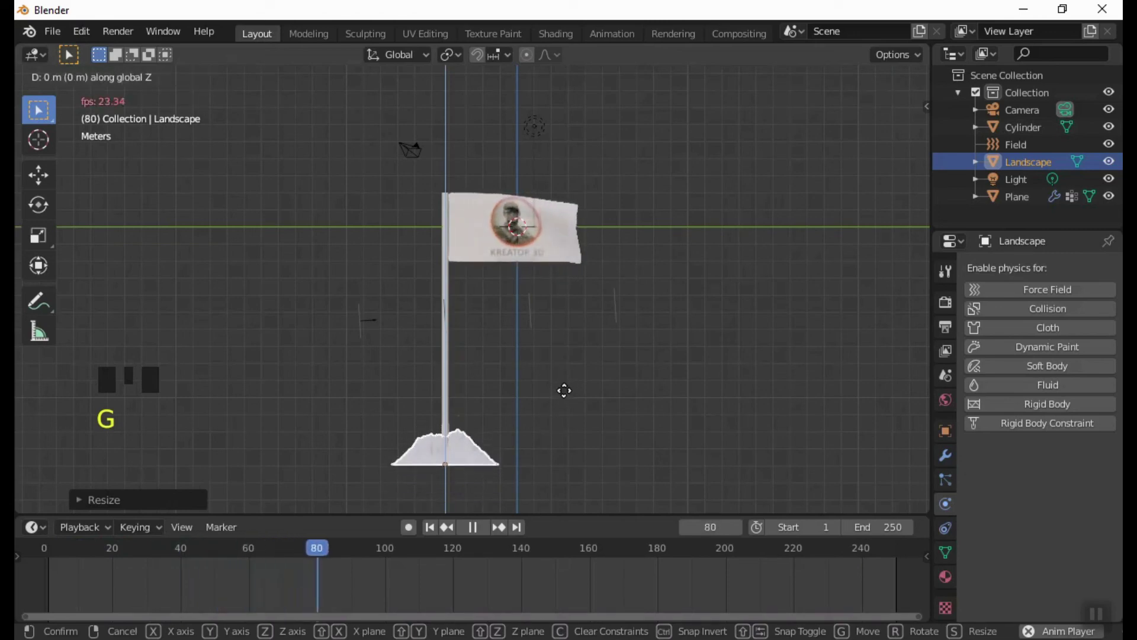
{"action": "left_click_drag", "start_coordinate": [560, 358], "coordinate": [789, 81]}
{"action": "left_click", "coordinate": [790, 81]}
{"action": "left_click_drag", "start_coordinate": [672, 278], "coordinate": [365, 265]}
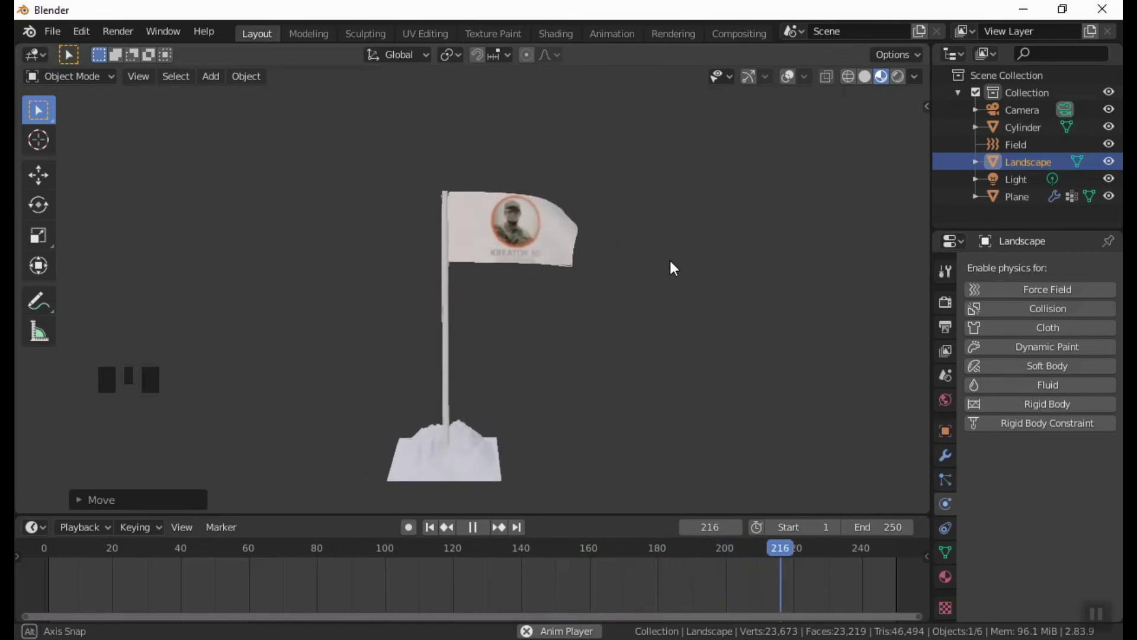
Step: Switch to rendered shading and orbit around the waving flag on its mound
{"action": "left_click", "coordinate": [905, 83]}
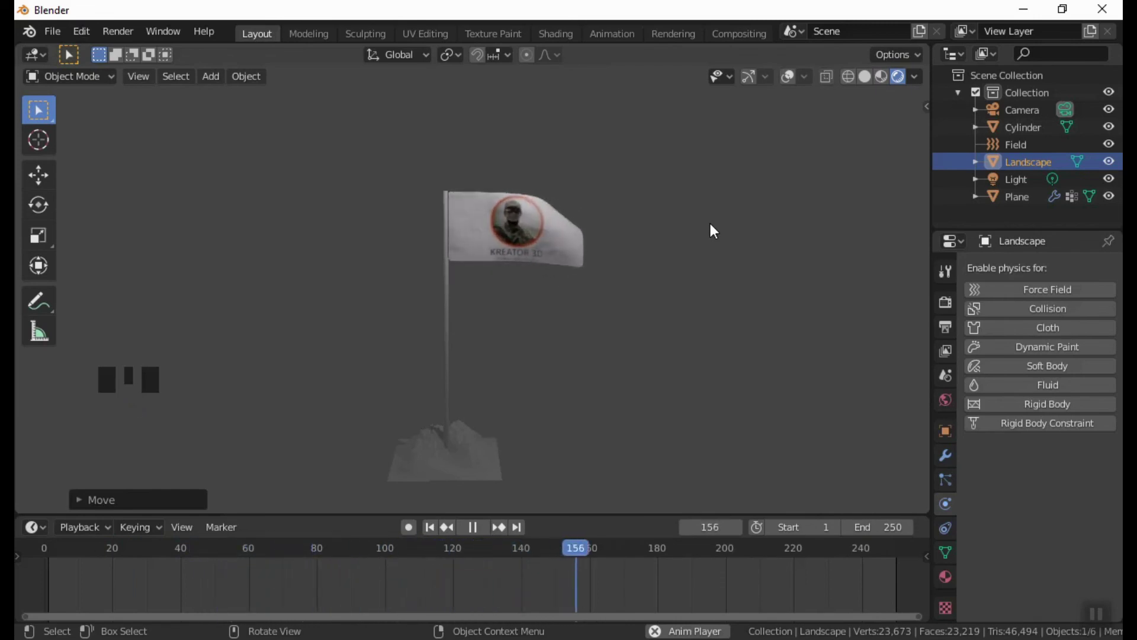
{"action": "left_click_drag", "start_coordinate": [521, 444], "coordinate": [542, 364]}
{"action": "scroll", "scroll_direction": "up", "scroll_amount": 3}
{"action": "scroll", "scroll_direction": "up", "scroll_amount": 3}
{"action": "left_click_drag", "start_coordinate": [419, 429], "coordinate": [670, 430]}
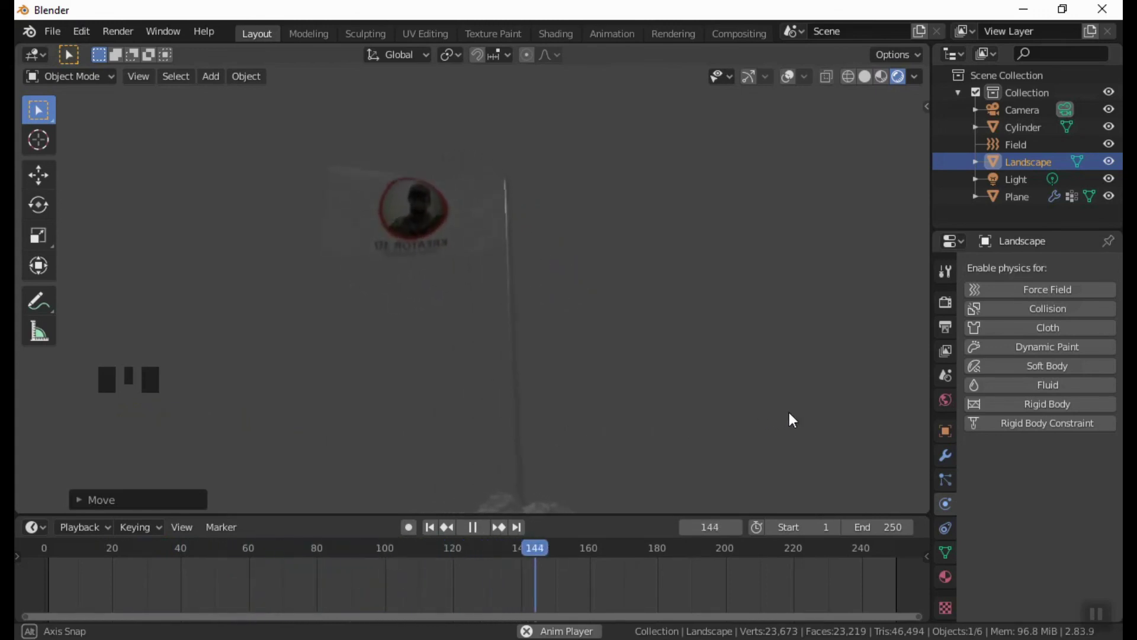
Step: Select the scene's point light in the Outliner and show its 2000 W settings
{"action": "left_click_drag", "start_coordinate": [453, 446], "coordinate": [664, 447]}
{"action": "scroll", "scroll_direction": "down", "scroll_amount": 3}
{"action": "left_click_drag", "start_coordinate": [507, 466], "coordinate": [744, 435]}
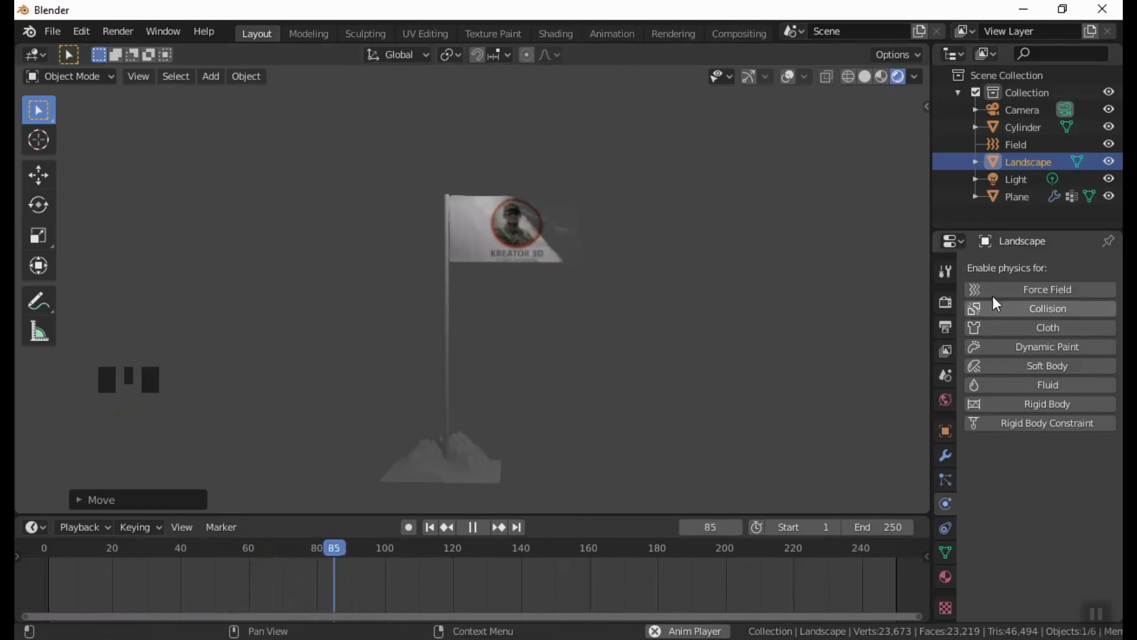
{"action": "left_click", "coordinate": [1024, 187]}
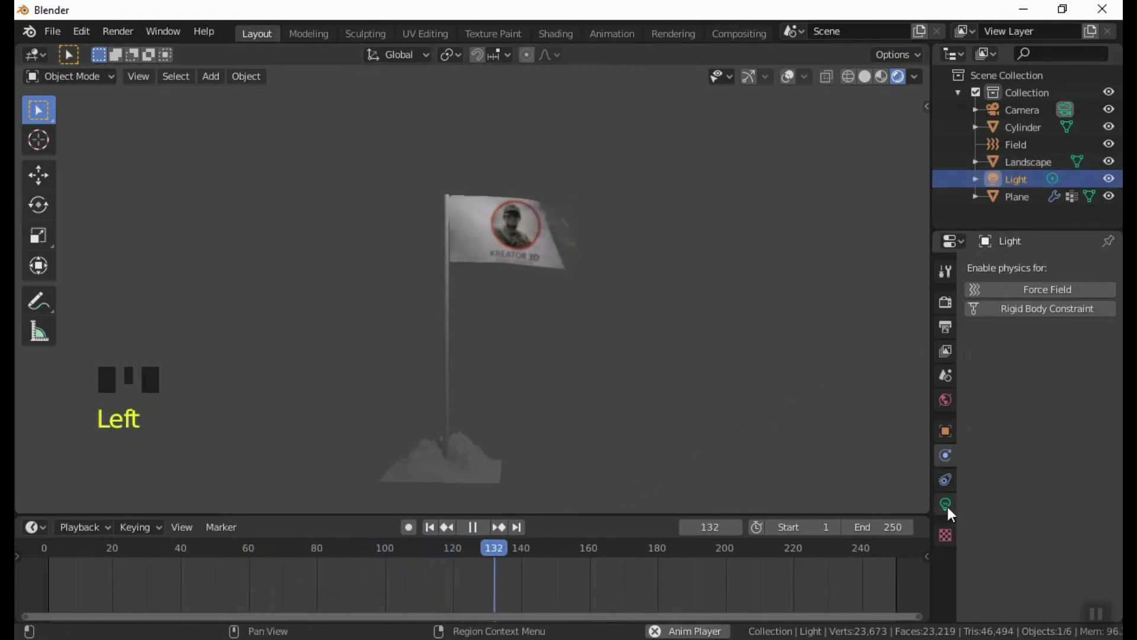
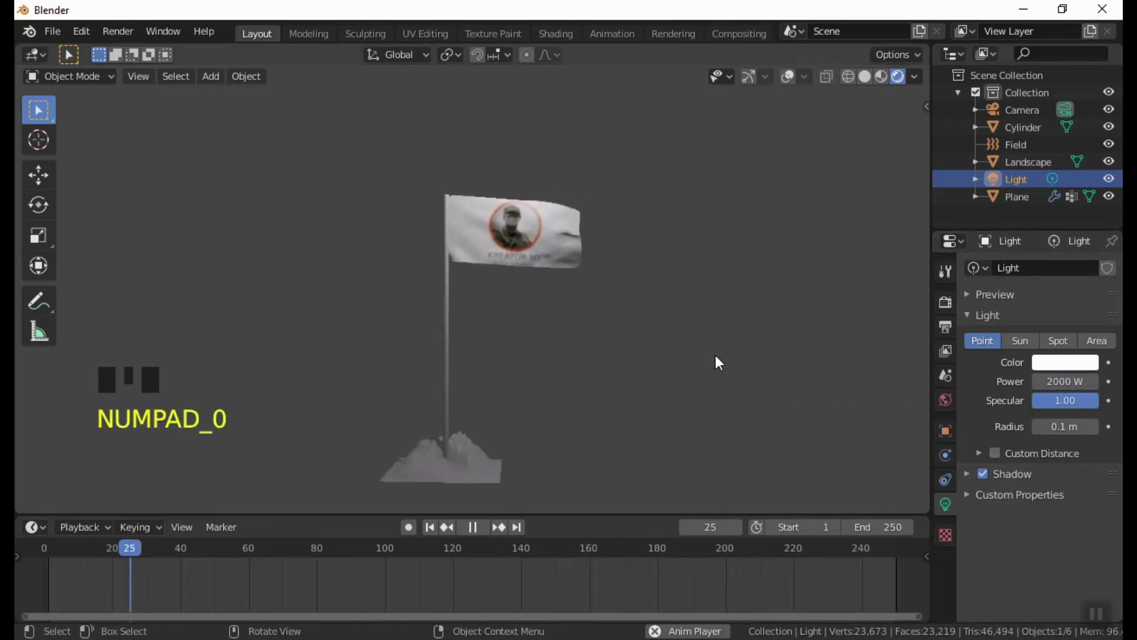
{"action": "left_click_drag", "start_coordinate": [718, 371], "coordinate": [665, 359]}
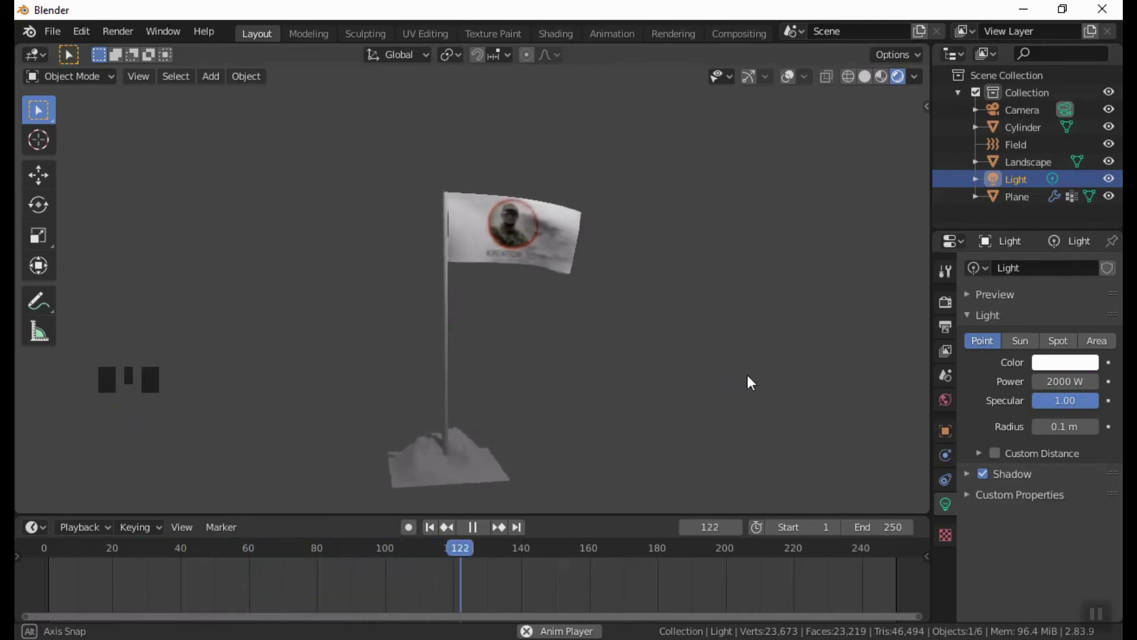